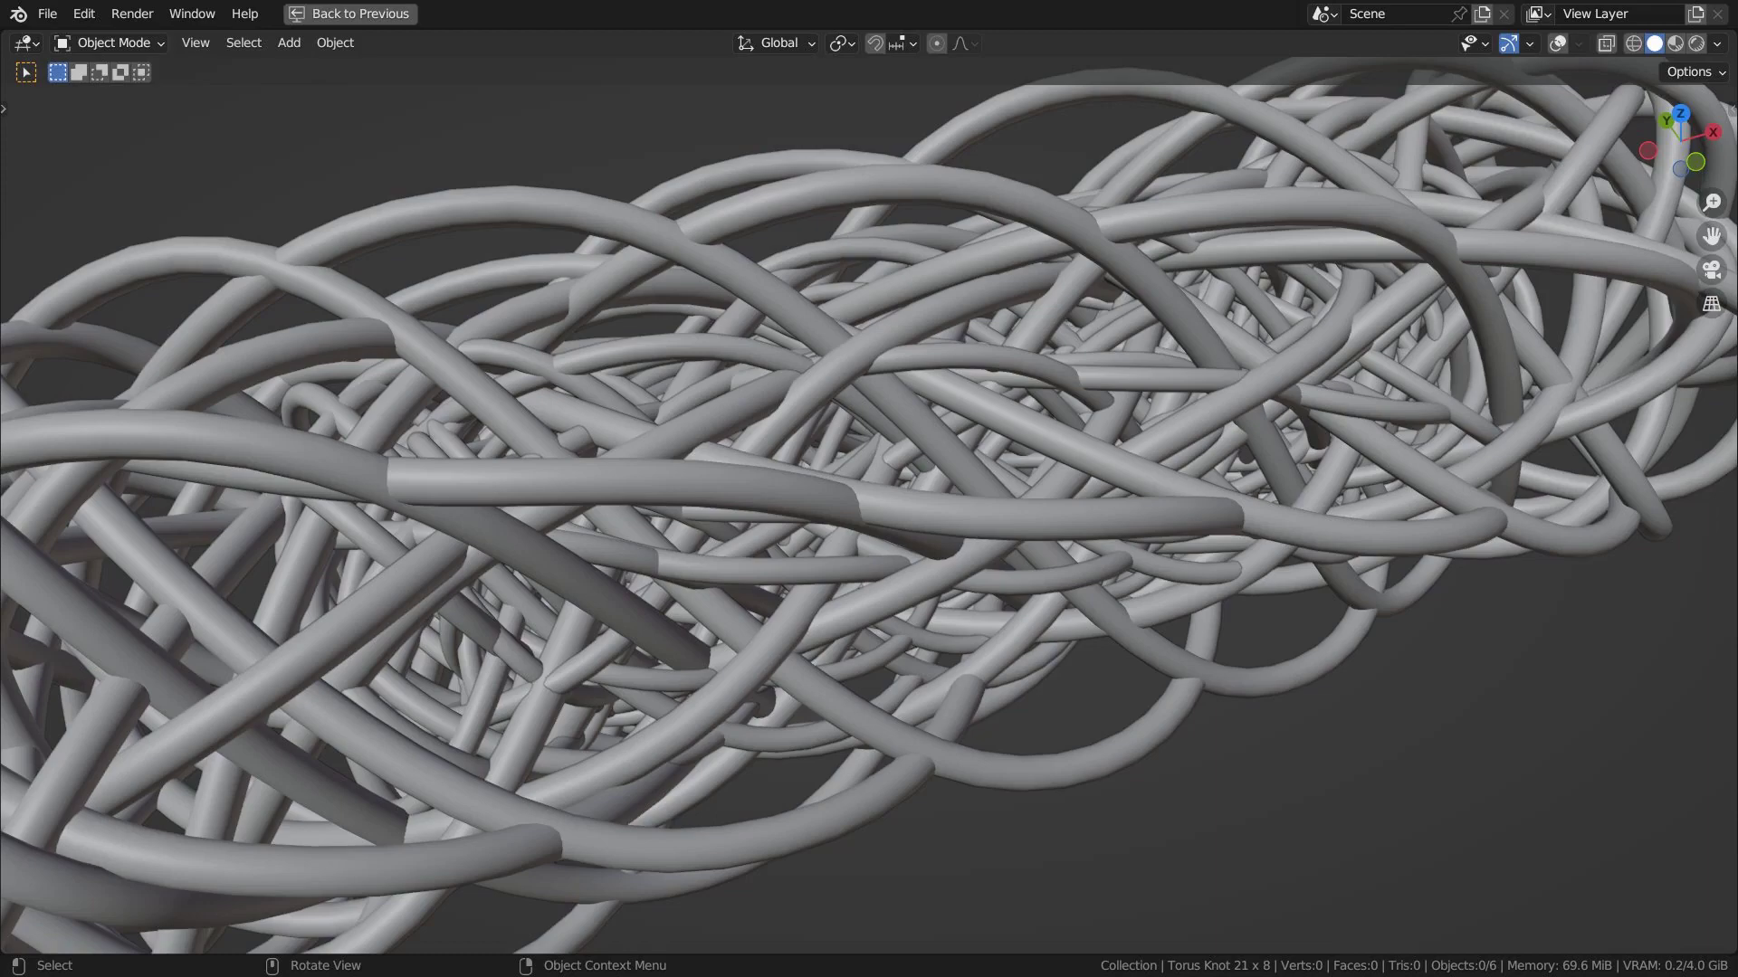
- Orbit the viewport so the whole woven cylinder of grey tubes is visible from the side
middle_click(1352, 509)
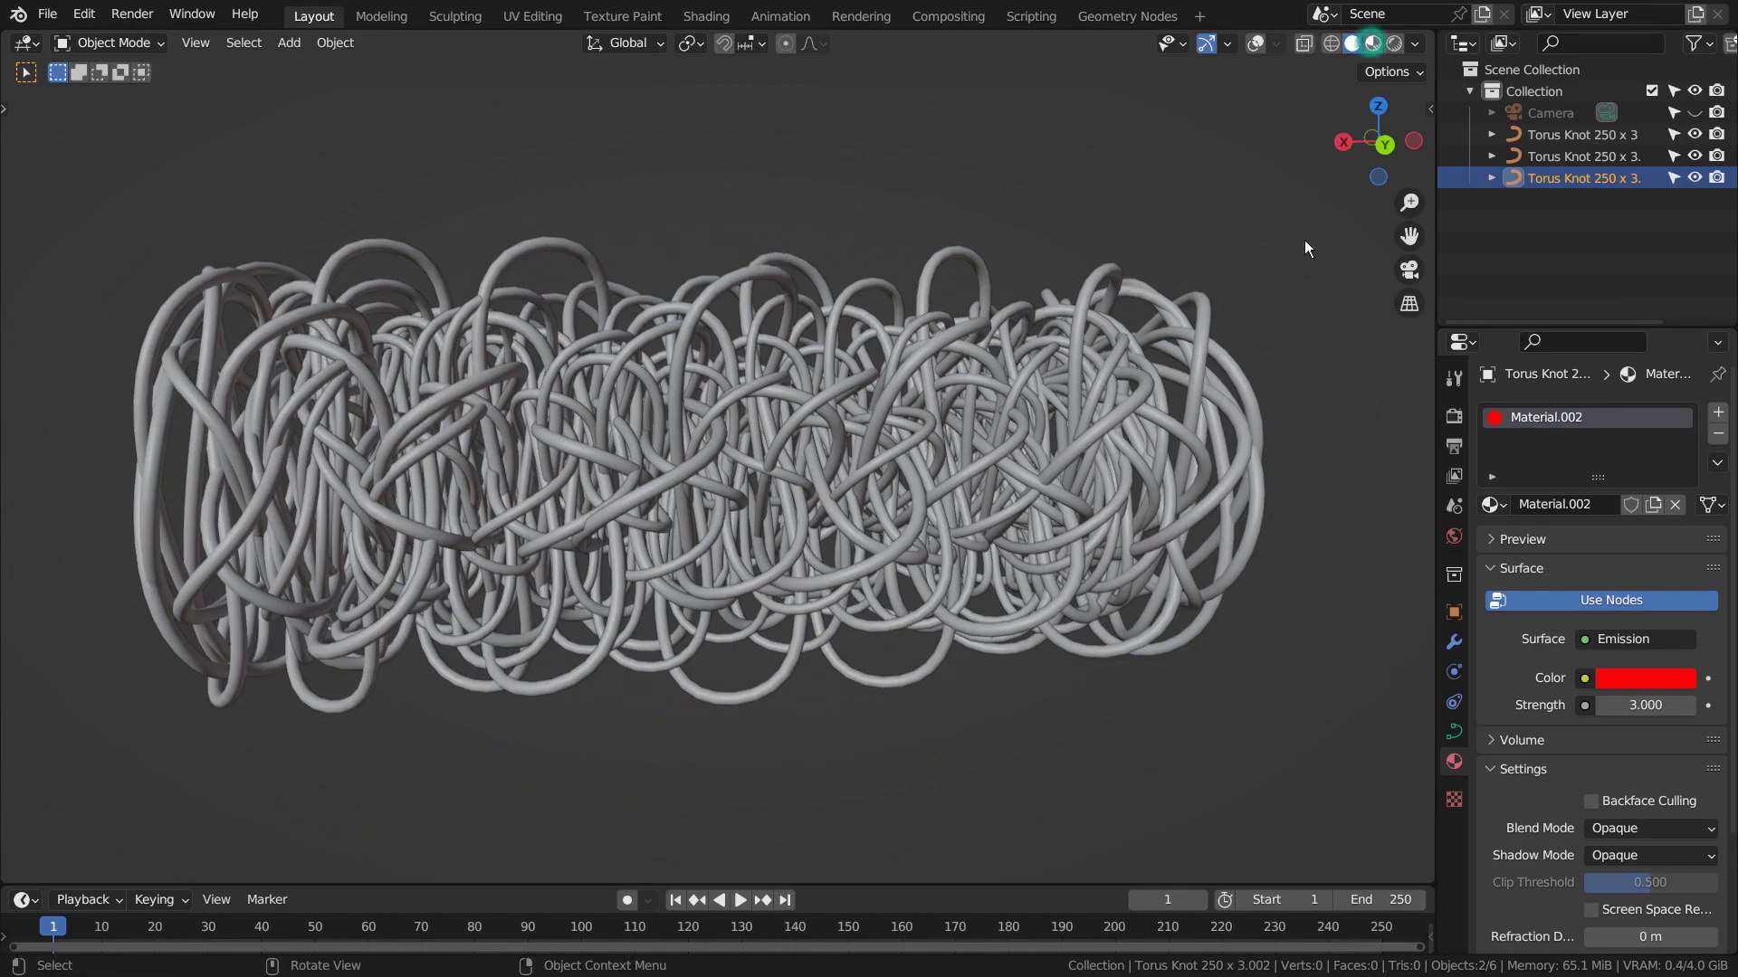
- Preview the glowing red, green and blue tubes in Rendered shading and check Bloom in Render Properties
left_click(1183, 467)
left_click(1253, 665)
middle_click(1296, 717)
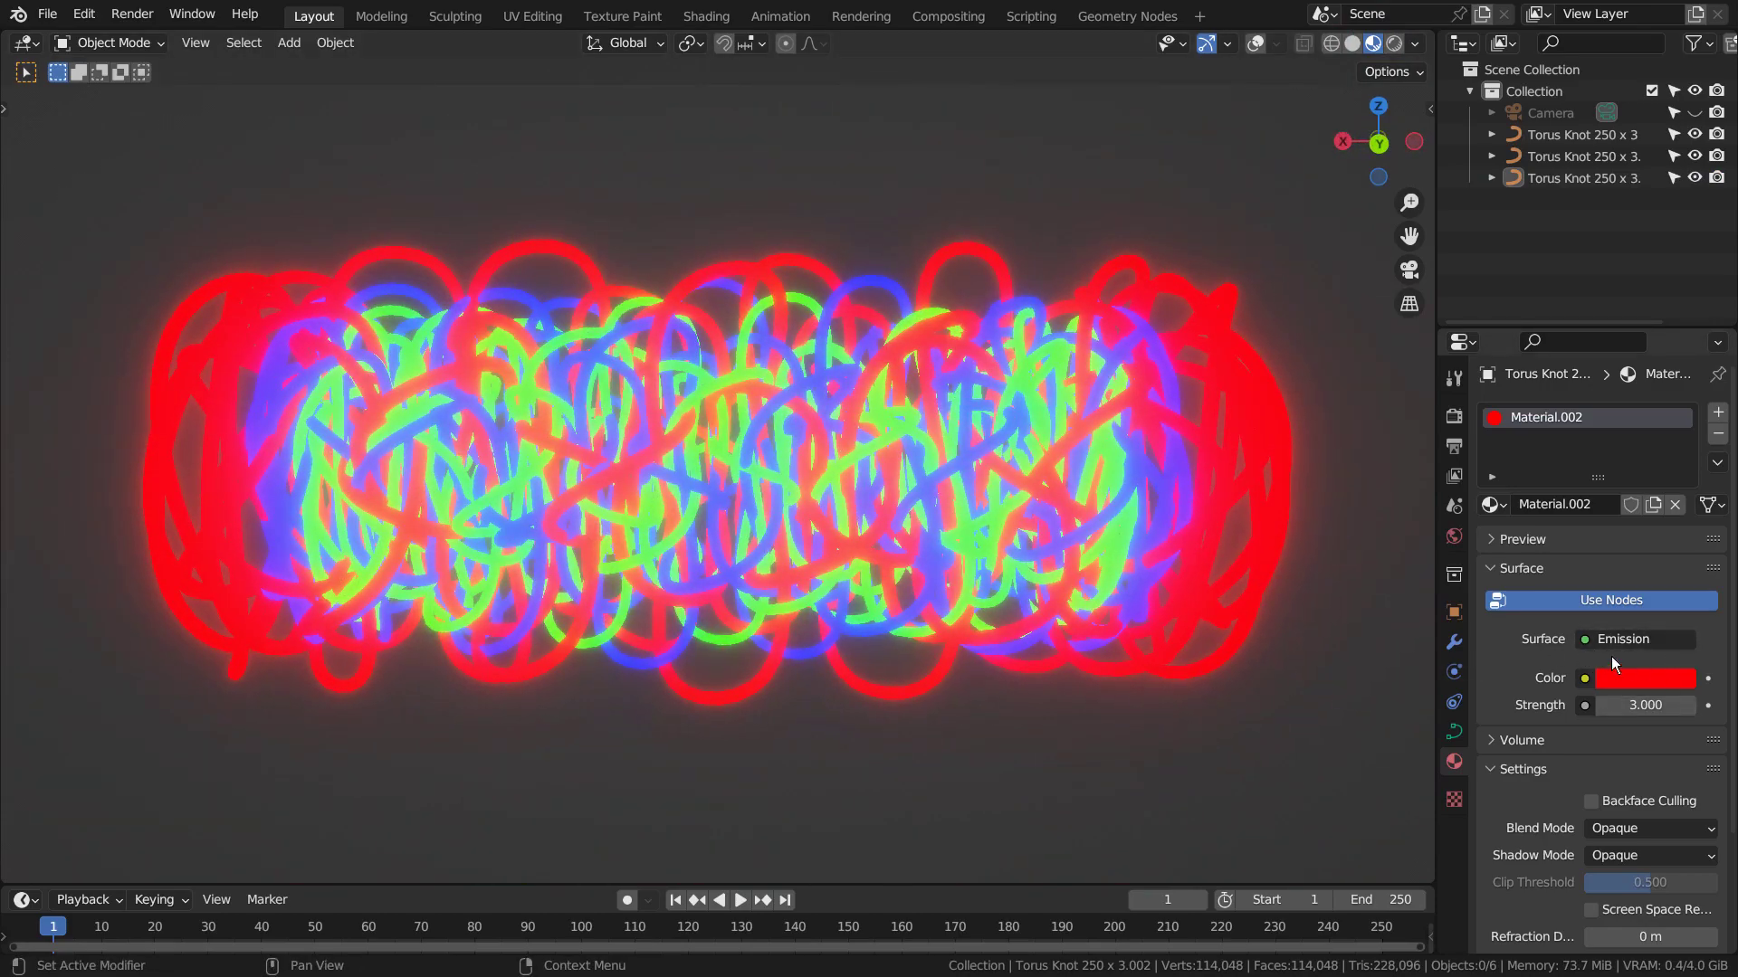
left_click(1464, 429)
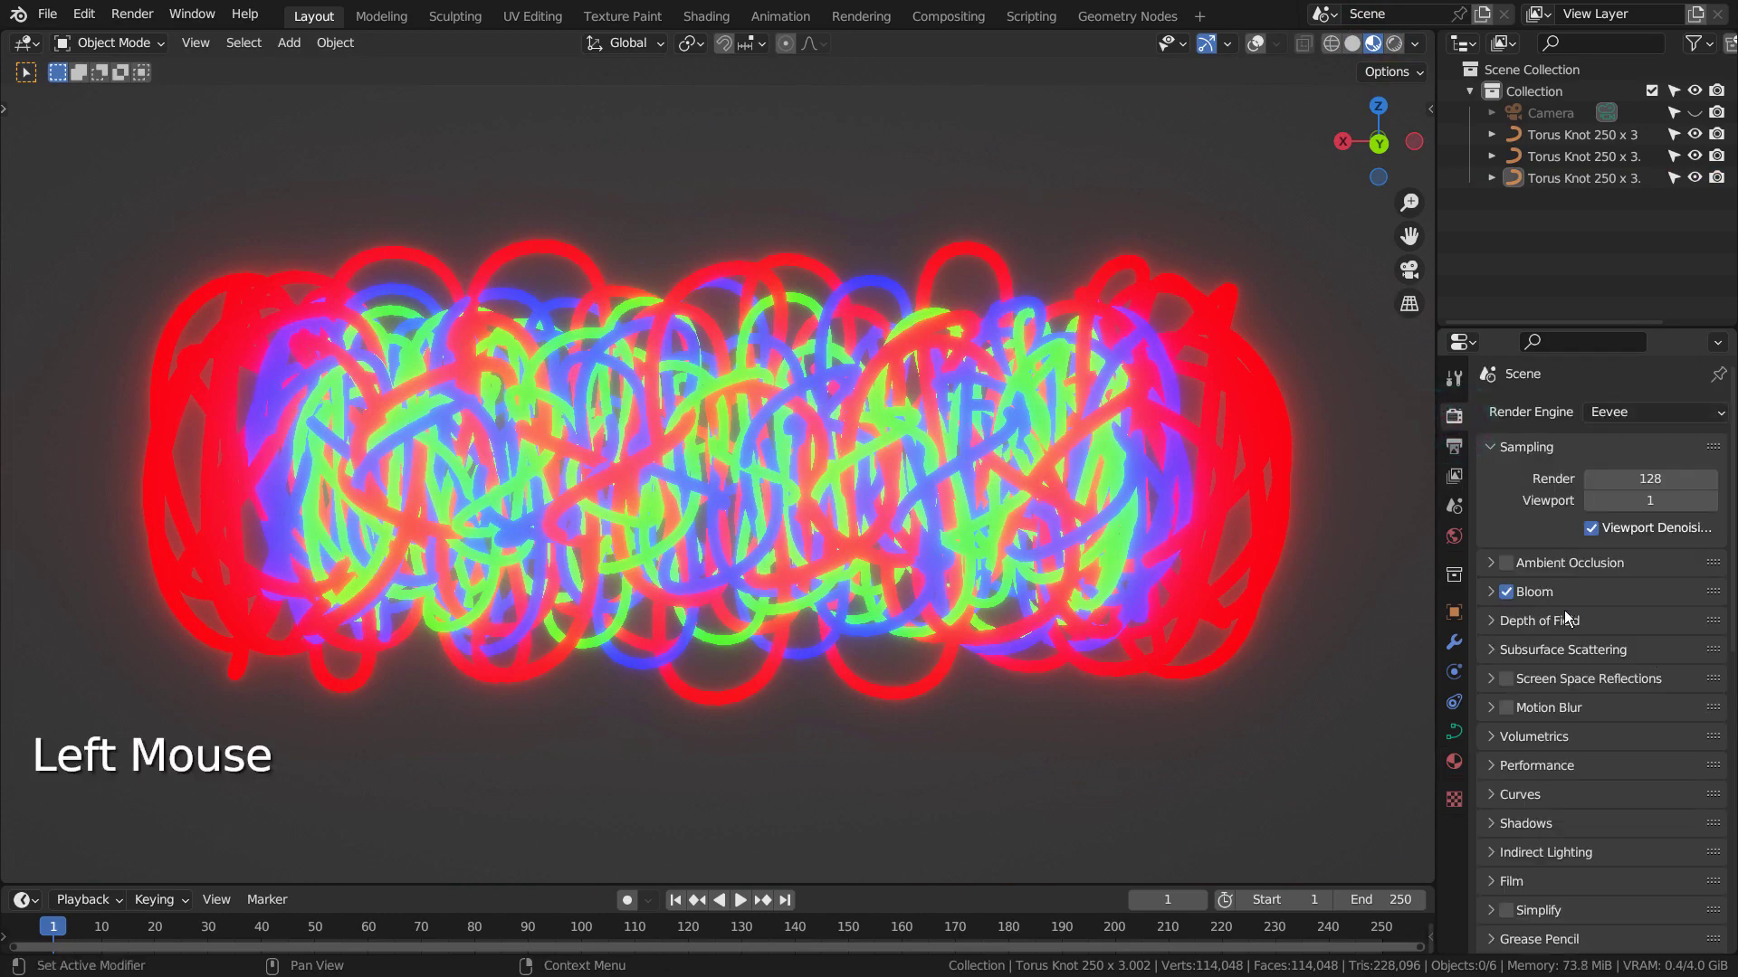
- Select all three Torus Knot objects in the Outliner and hide them from the viewport
left_click(1357, 55)
left_click(1558, 135)
left_click(1549, 184)
key("h")
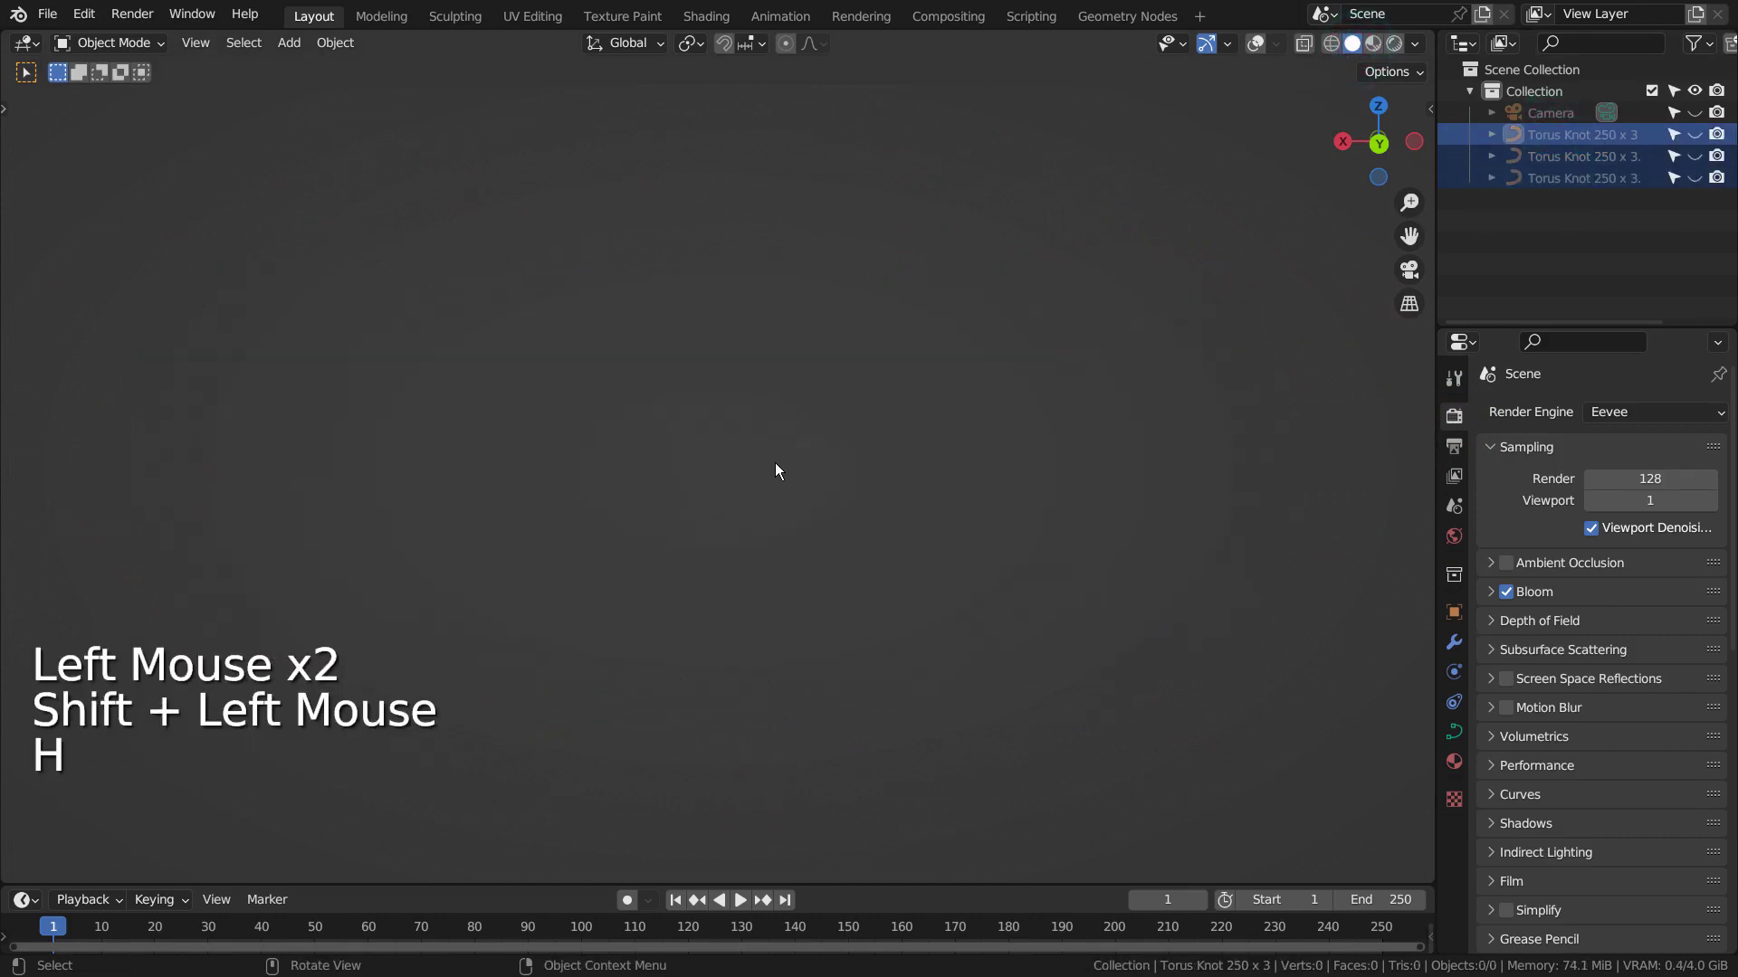
- Enable the Statistics overlay, then bring up the add menu in the viewport
left_click(777, 471)
left_click(1252, 51)
key("shift+a")
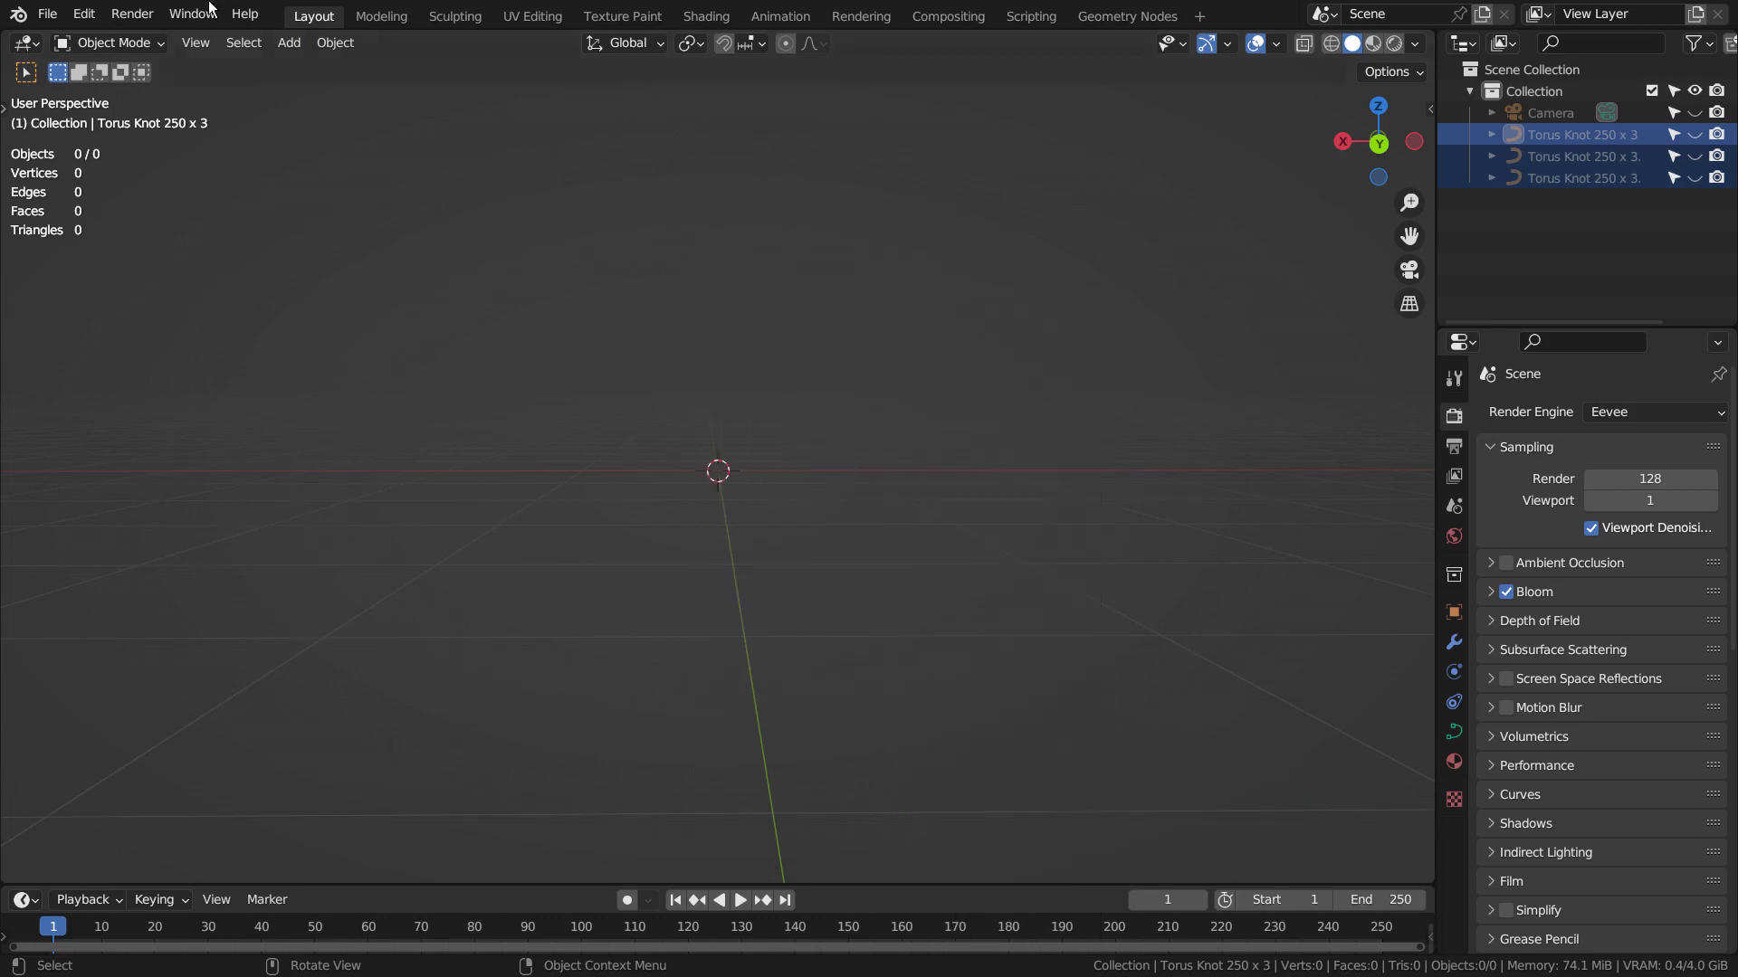
- Close Preferences and bring up the add menu's Curve > Knots list for a new Torus Knot +
left_click(101, 11)
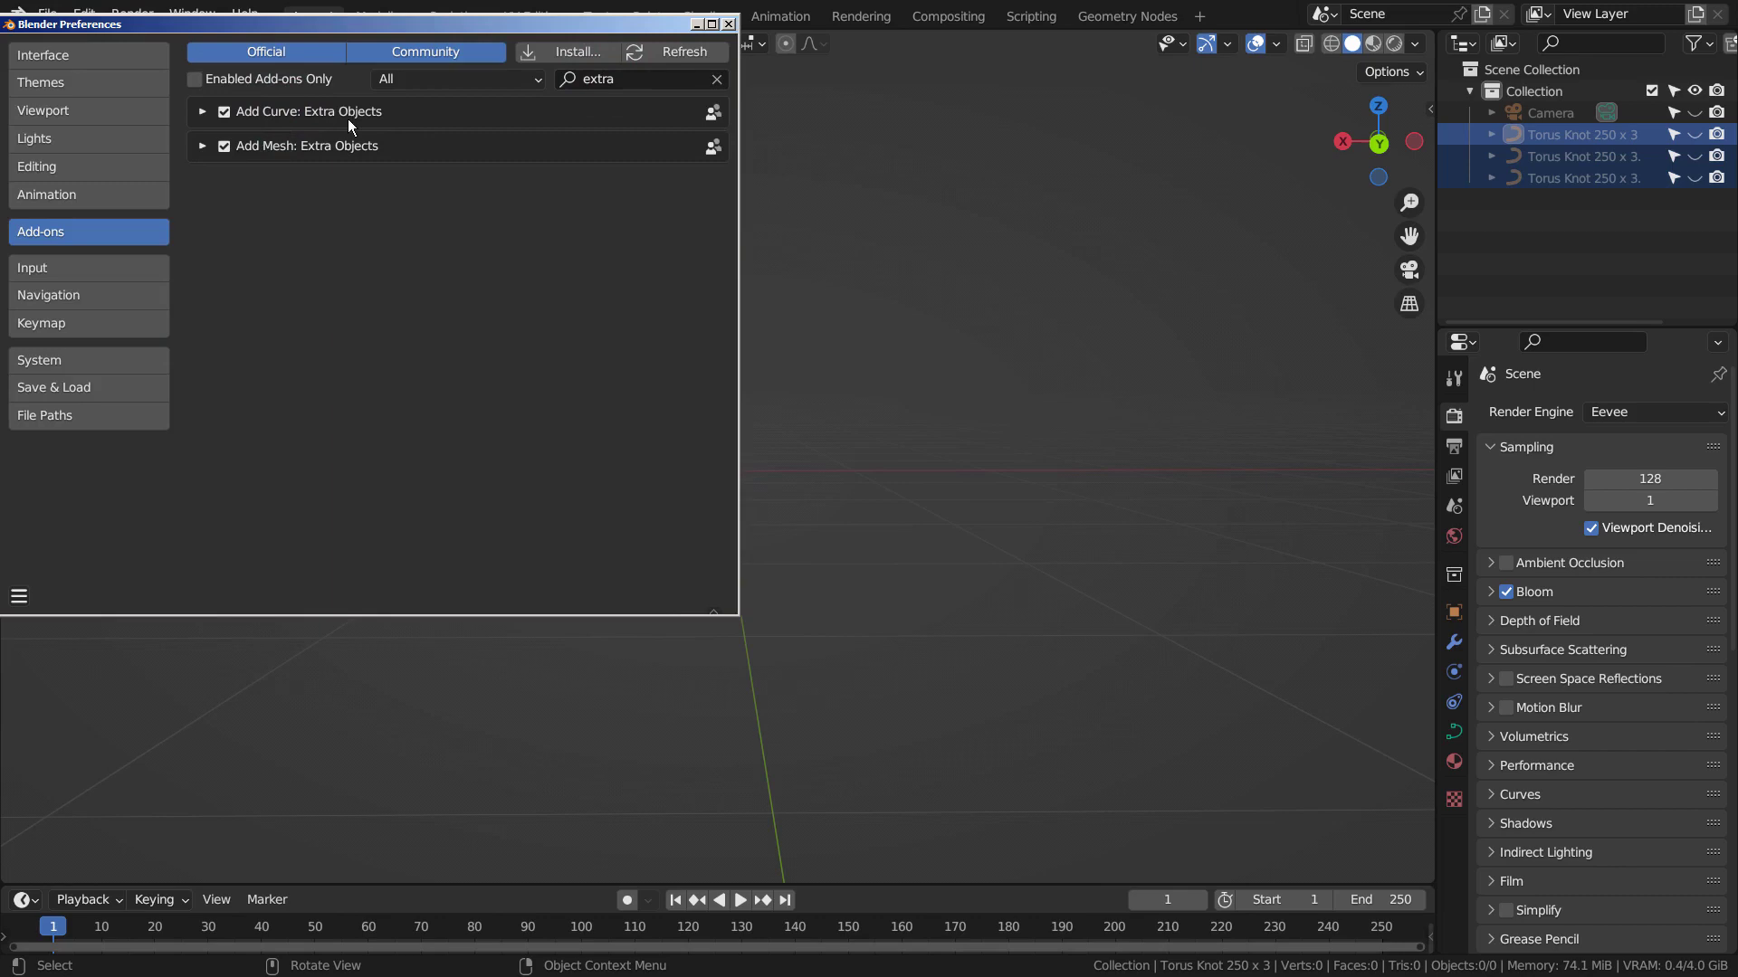
key("shift+a")
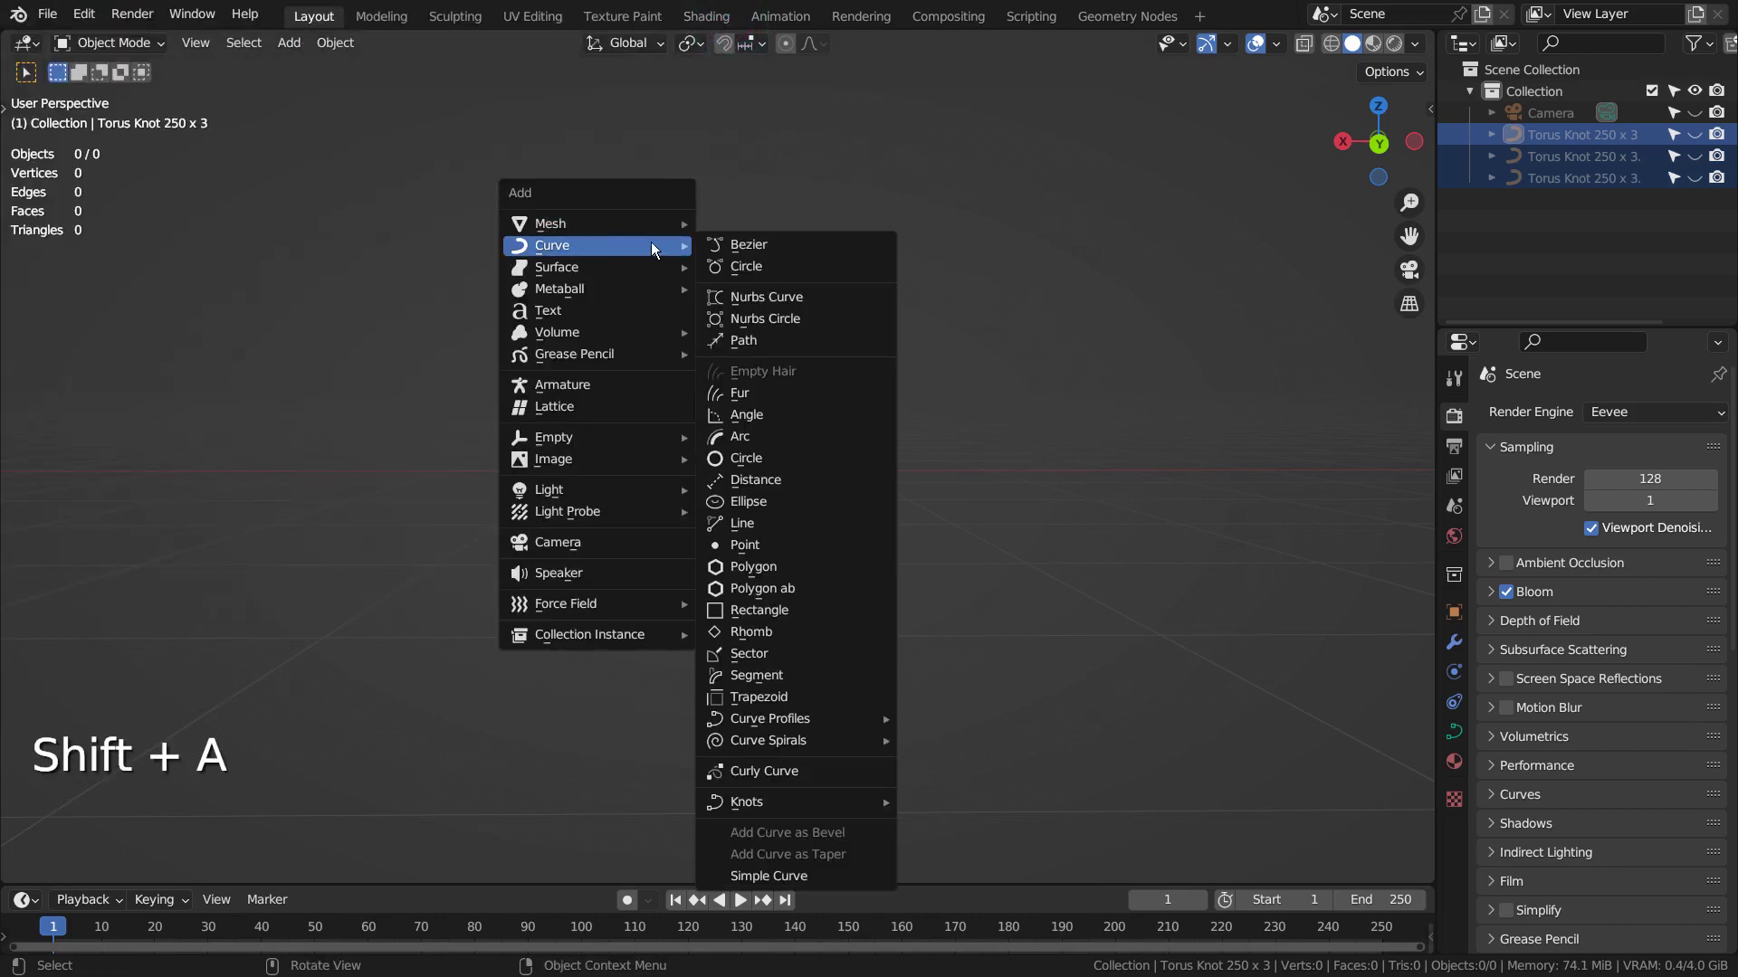
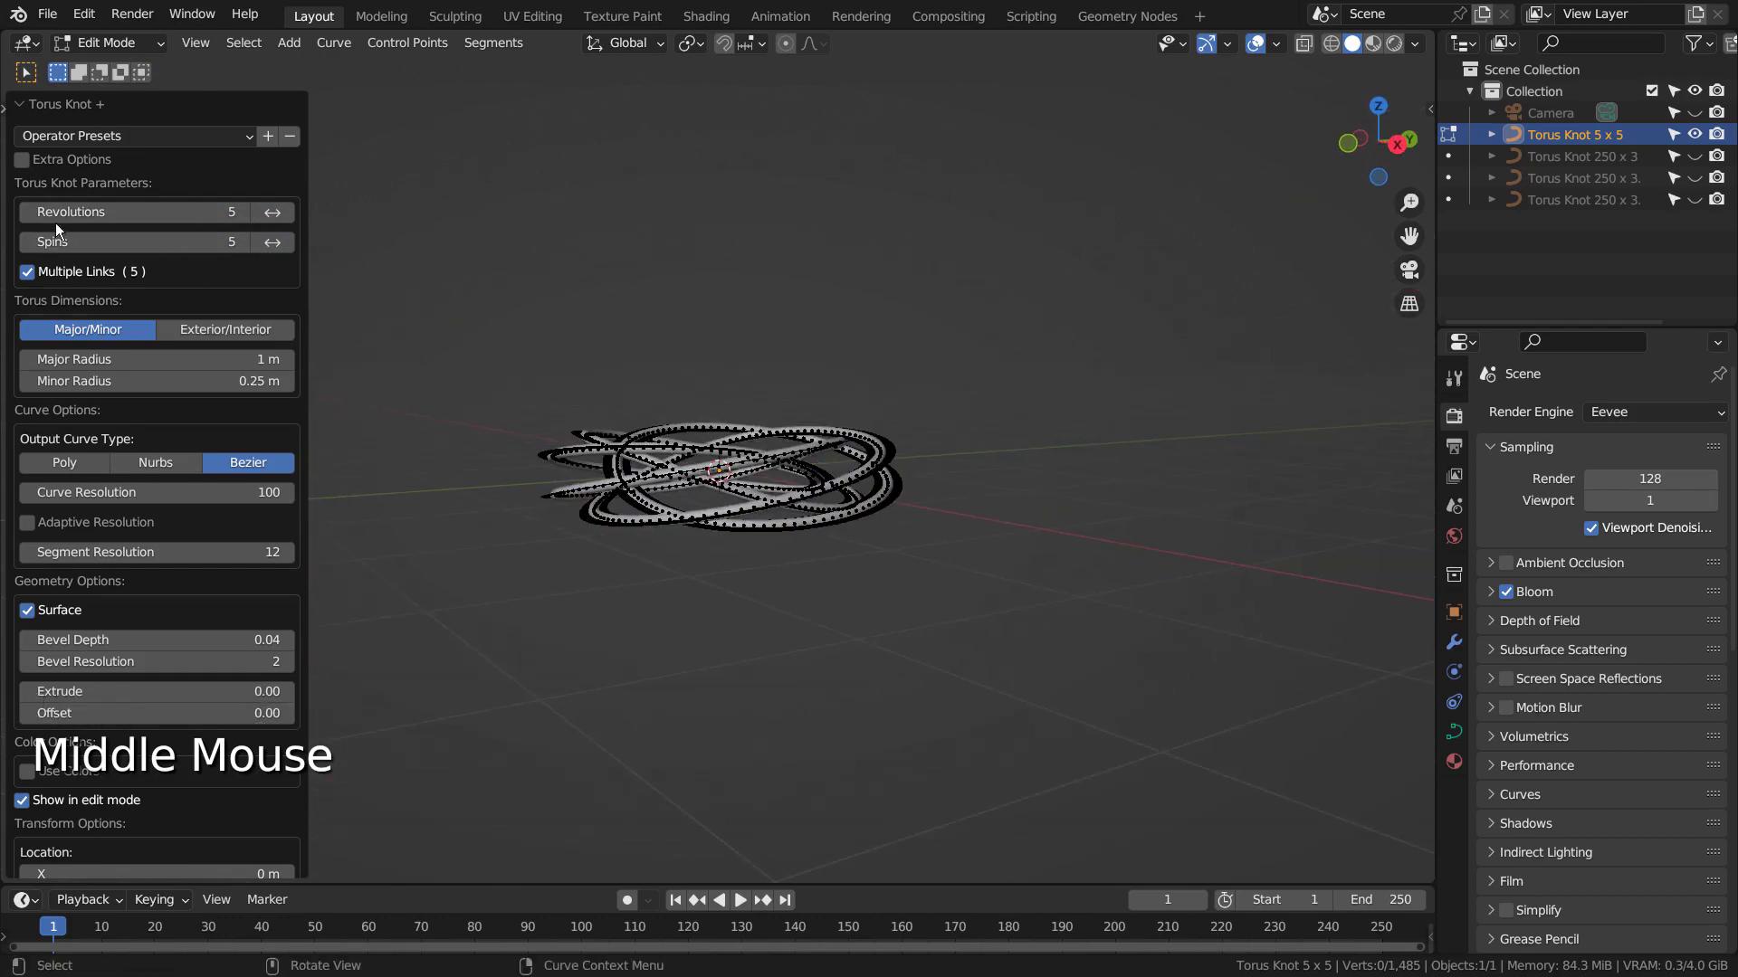
- In the Torus Knot + panel try Polygon output, return to Bezier, and review the surface bevel options
left_click(19, 164)
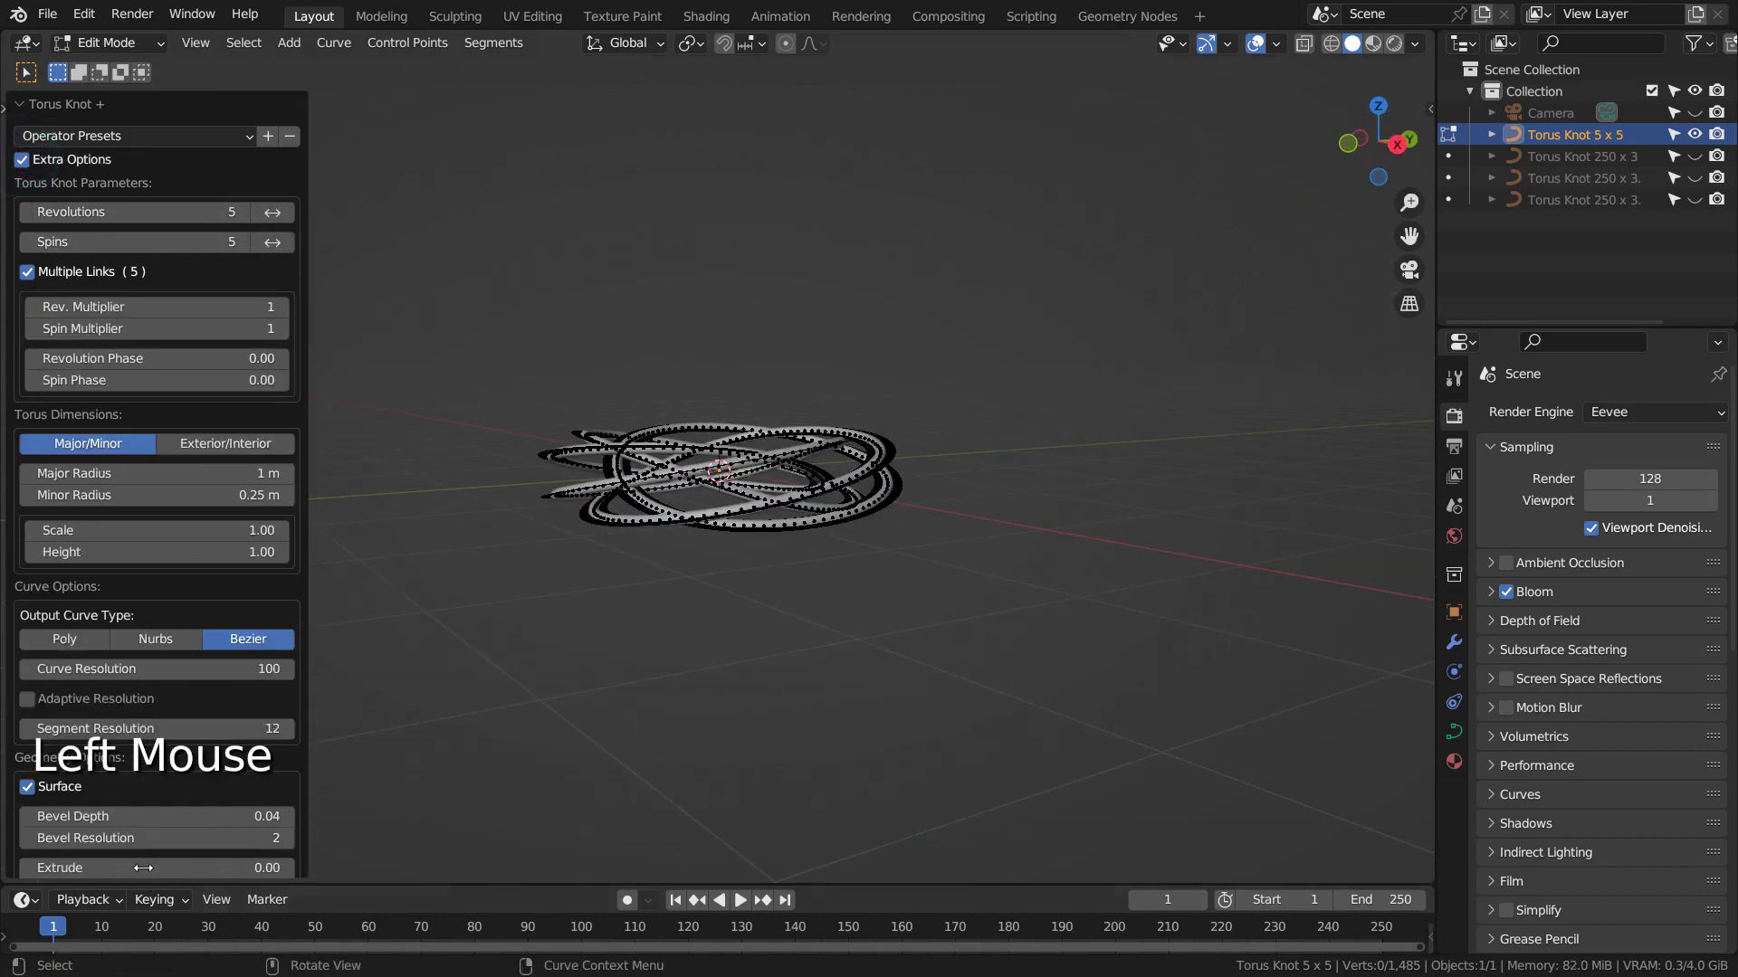
left_click(25, 157)
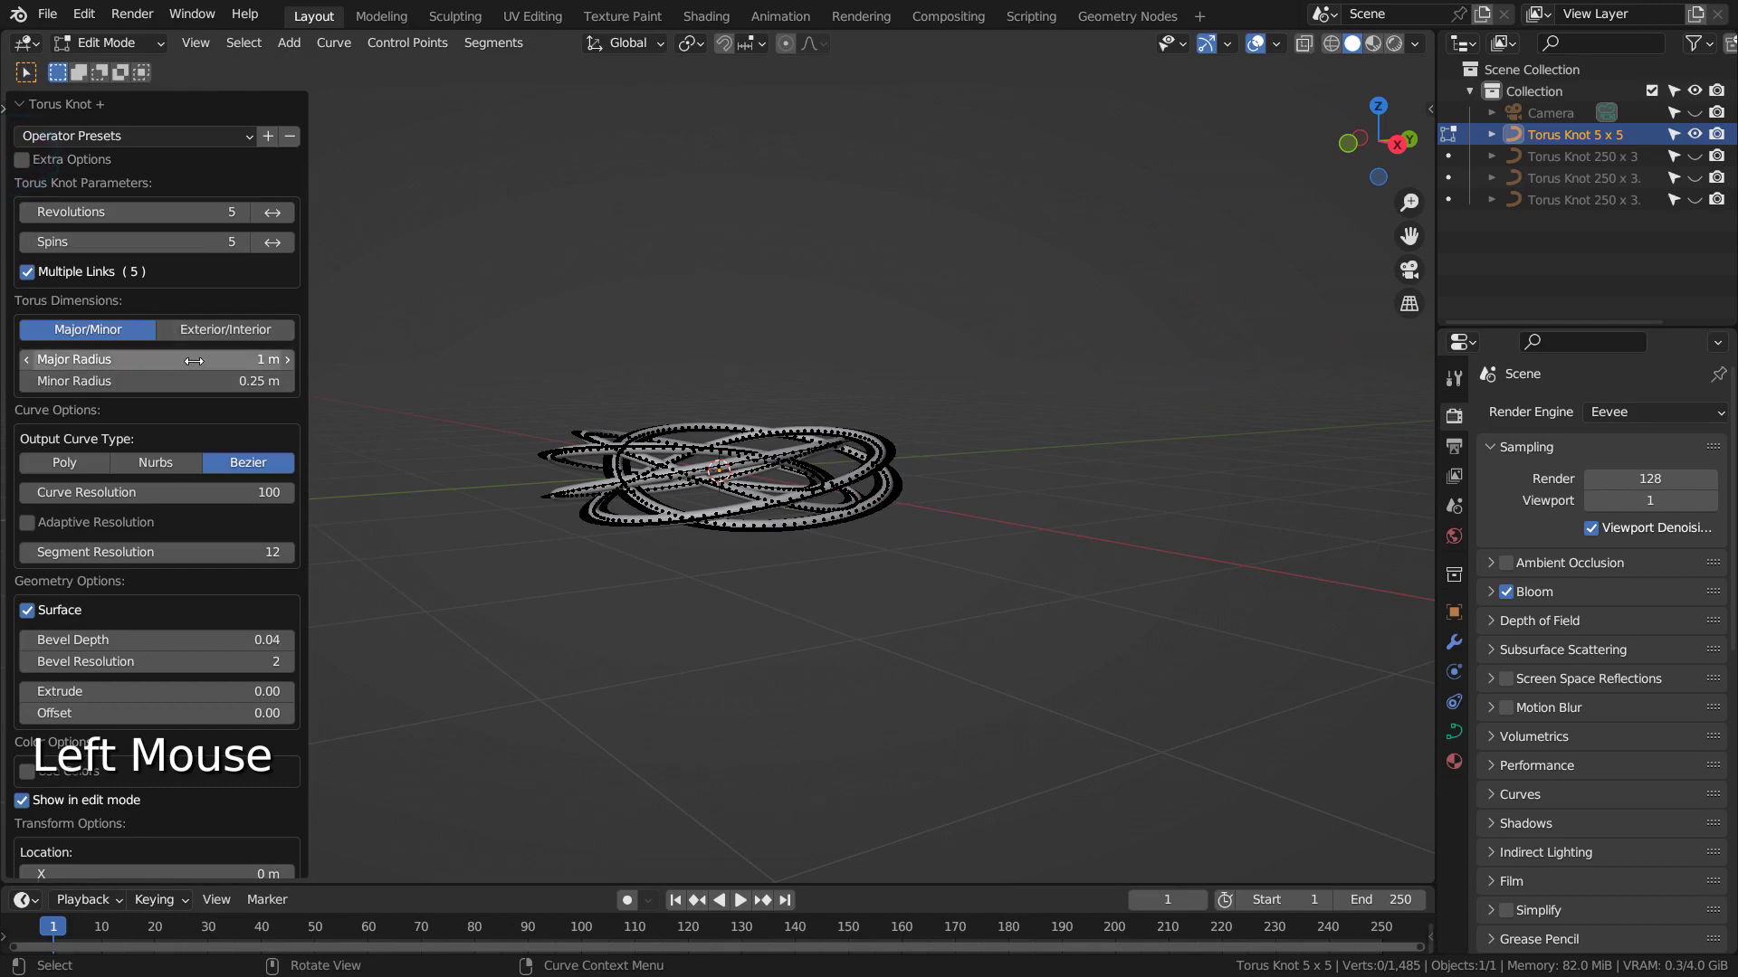
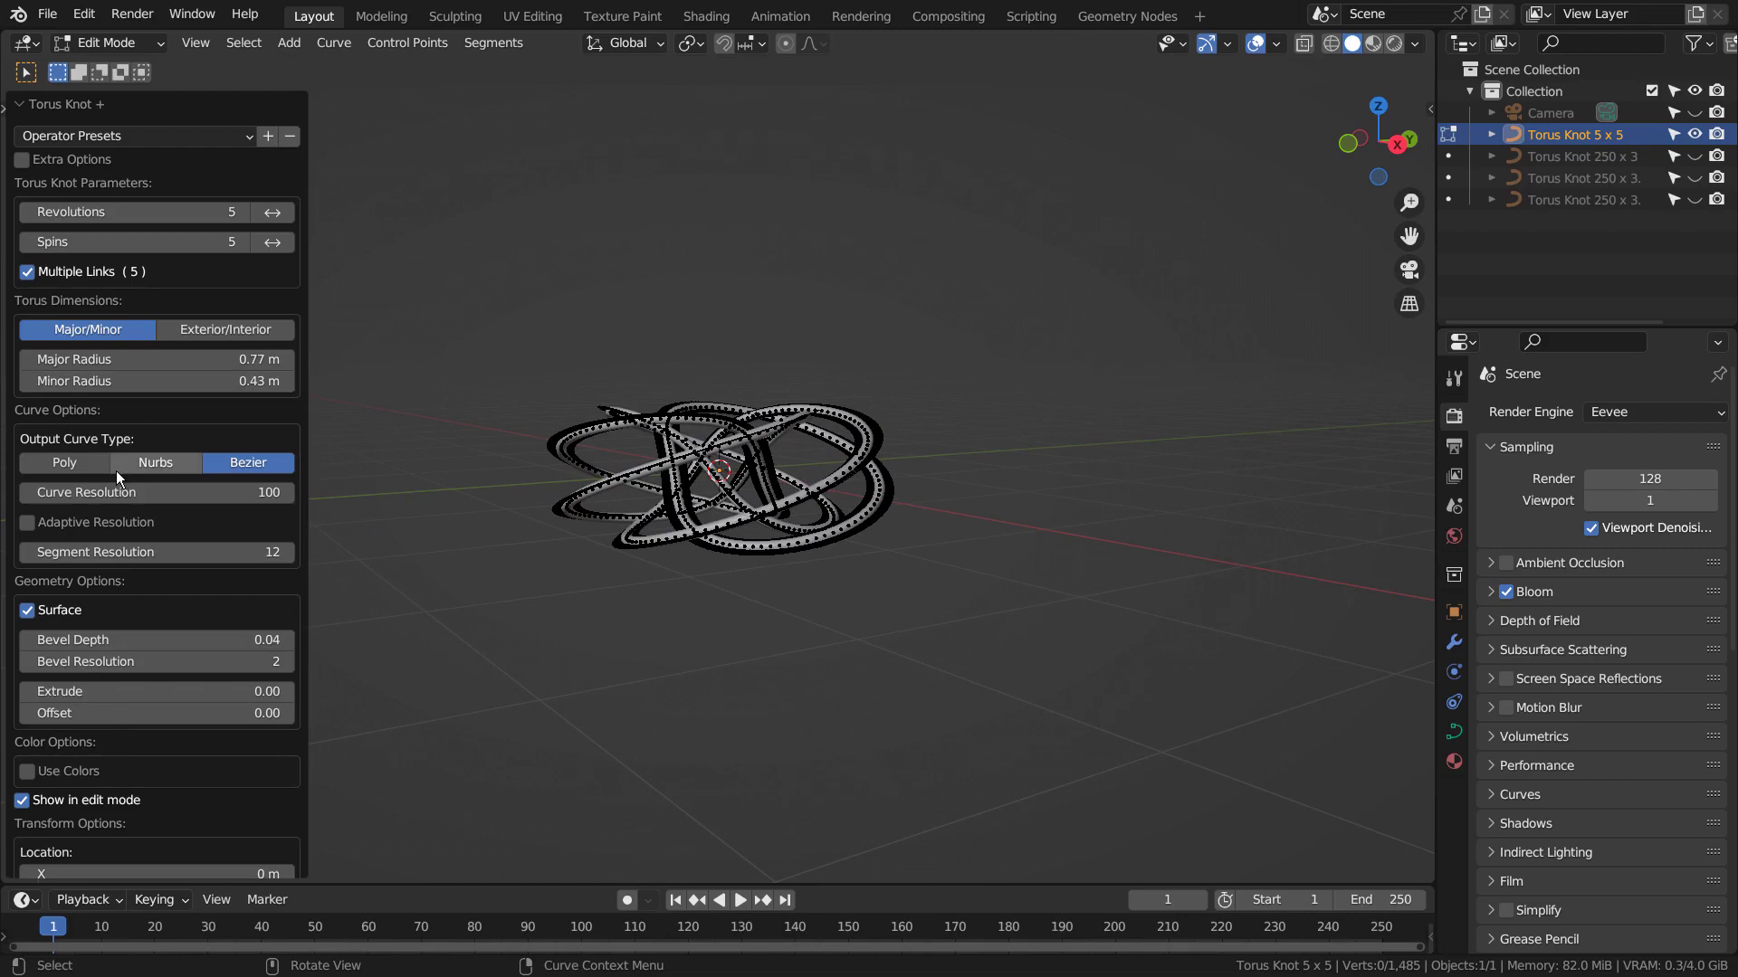
left_click(153, 468)
left_click(83, 465)
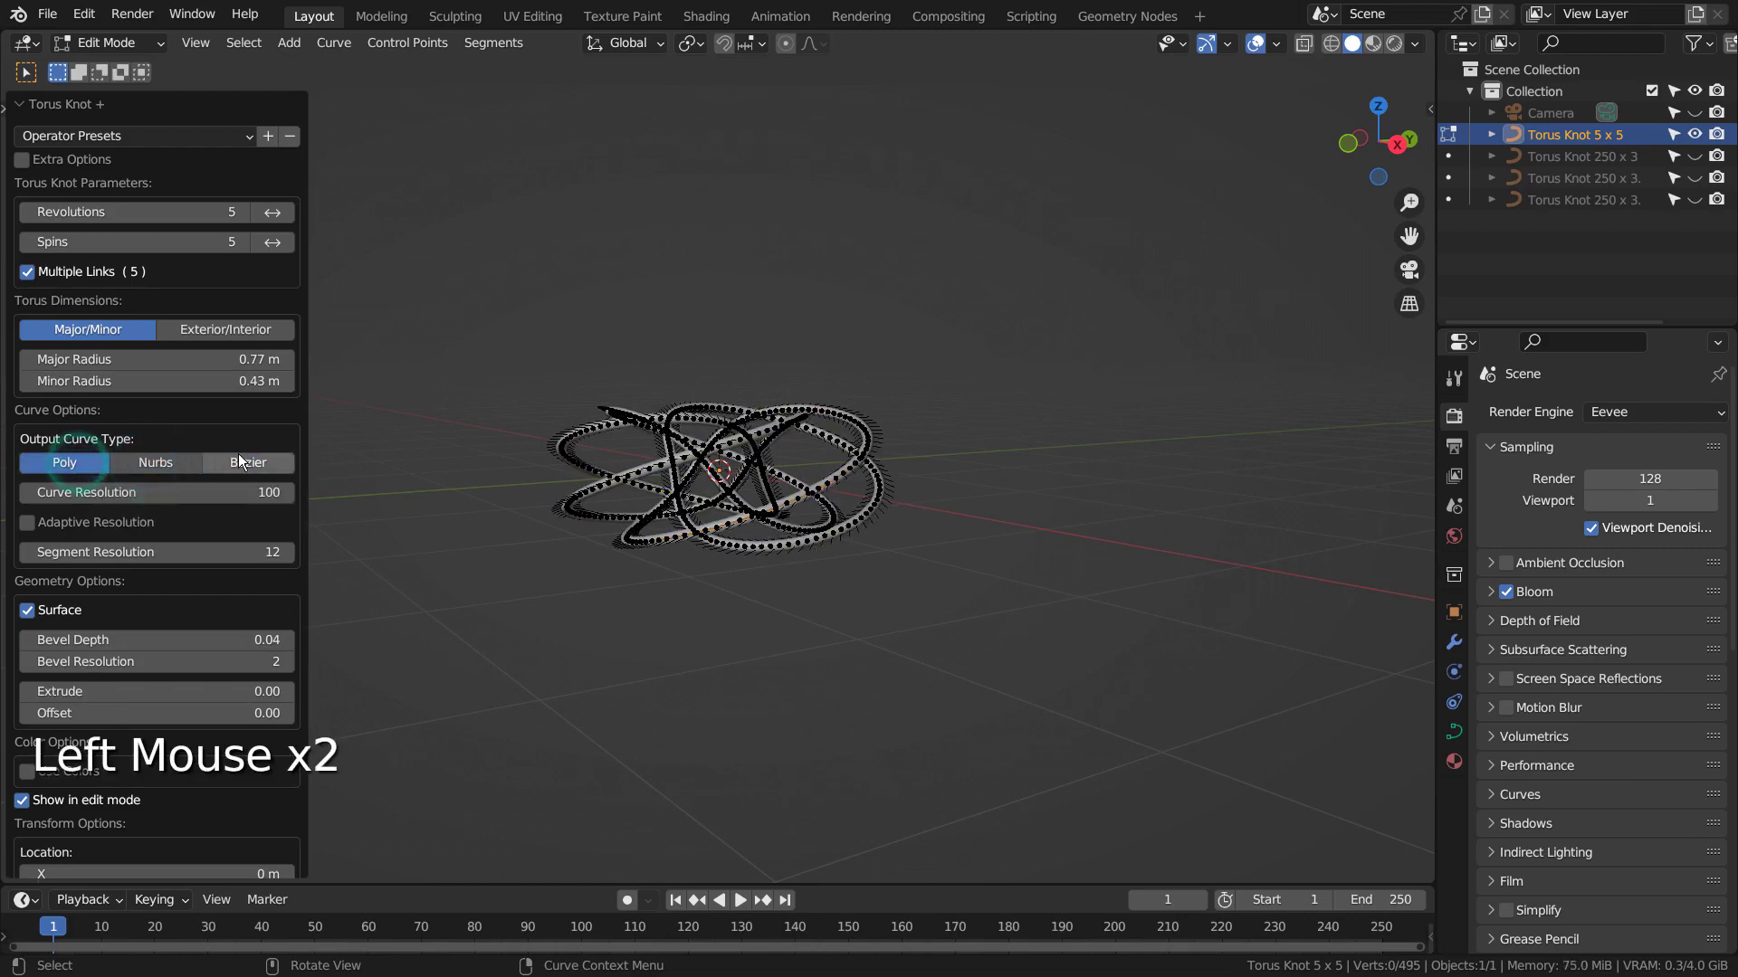
left_click(246, 459)
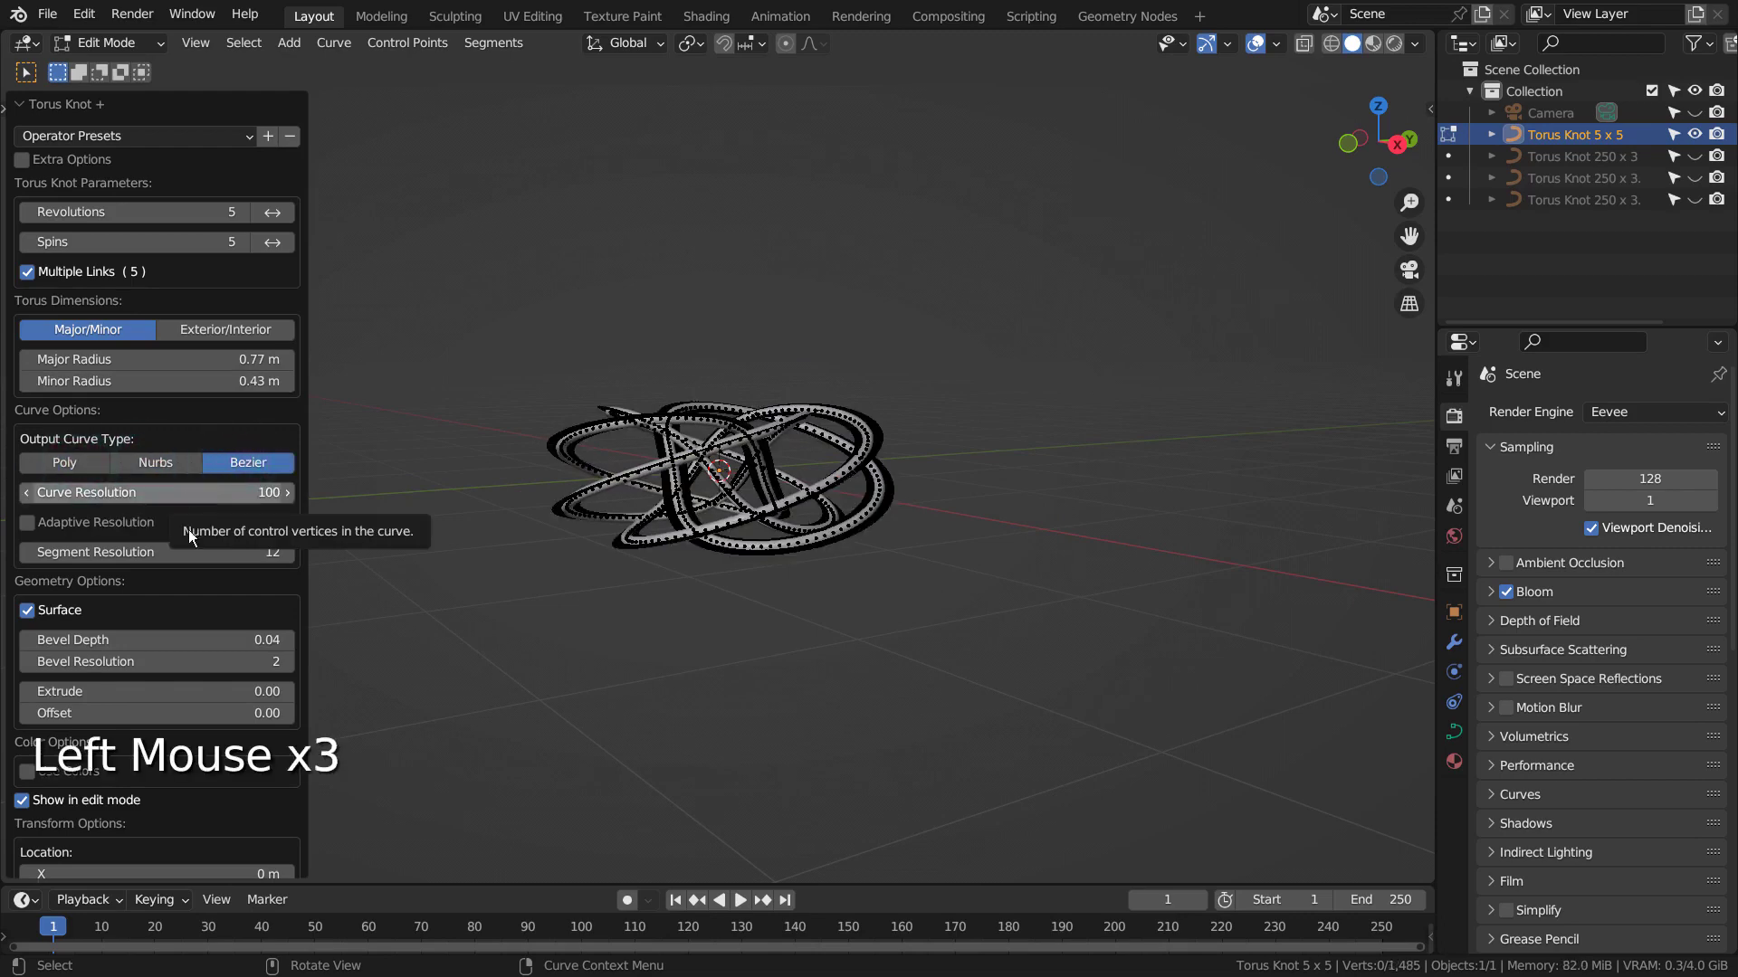
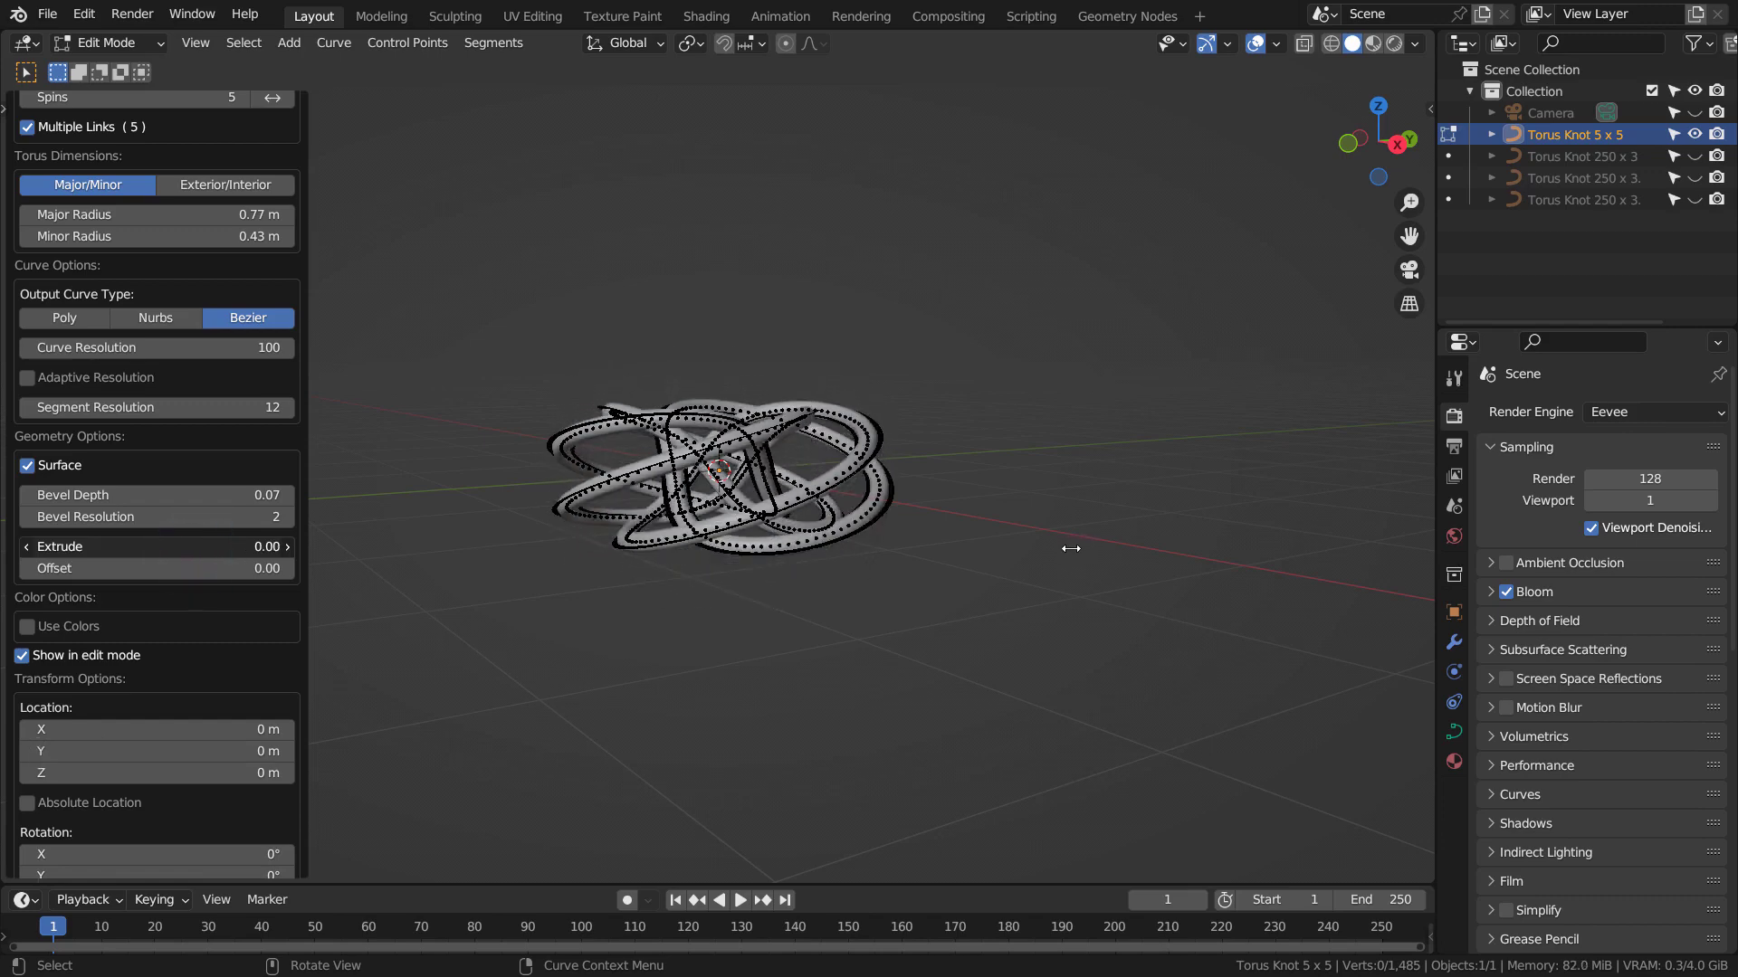
scroll("down", 3)
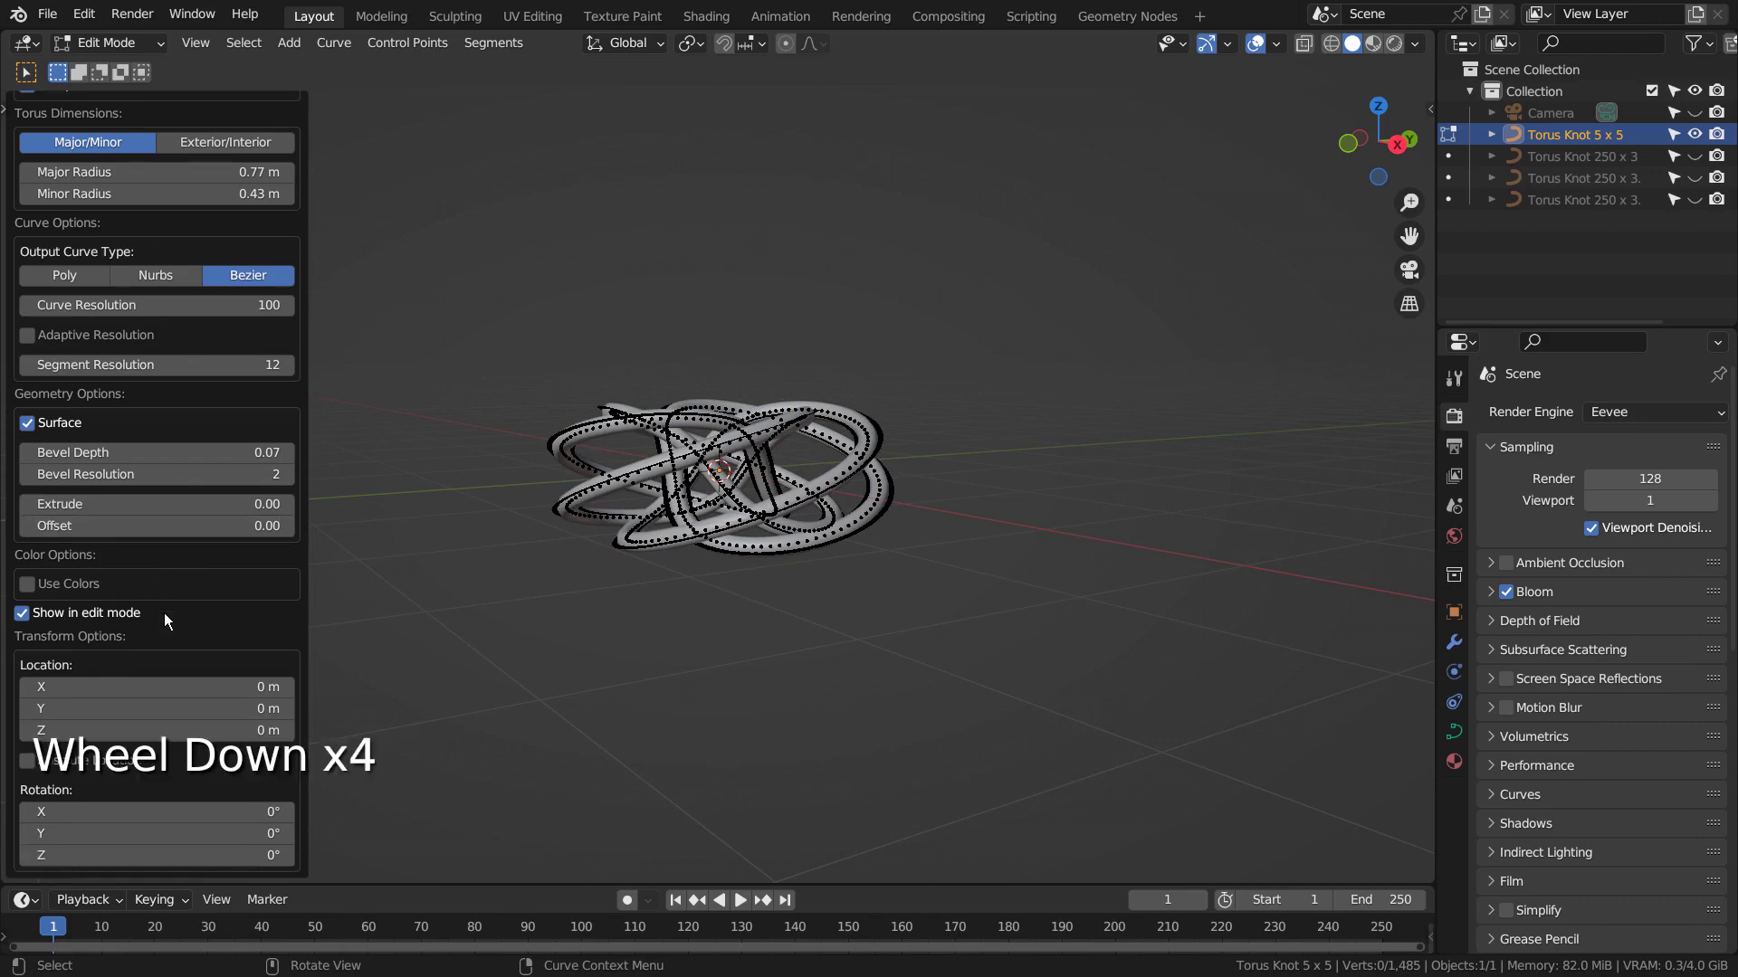
scroll("down", 3)
scroll("up", 3)
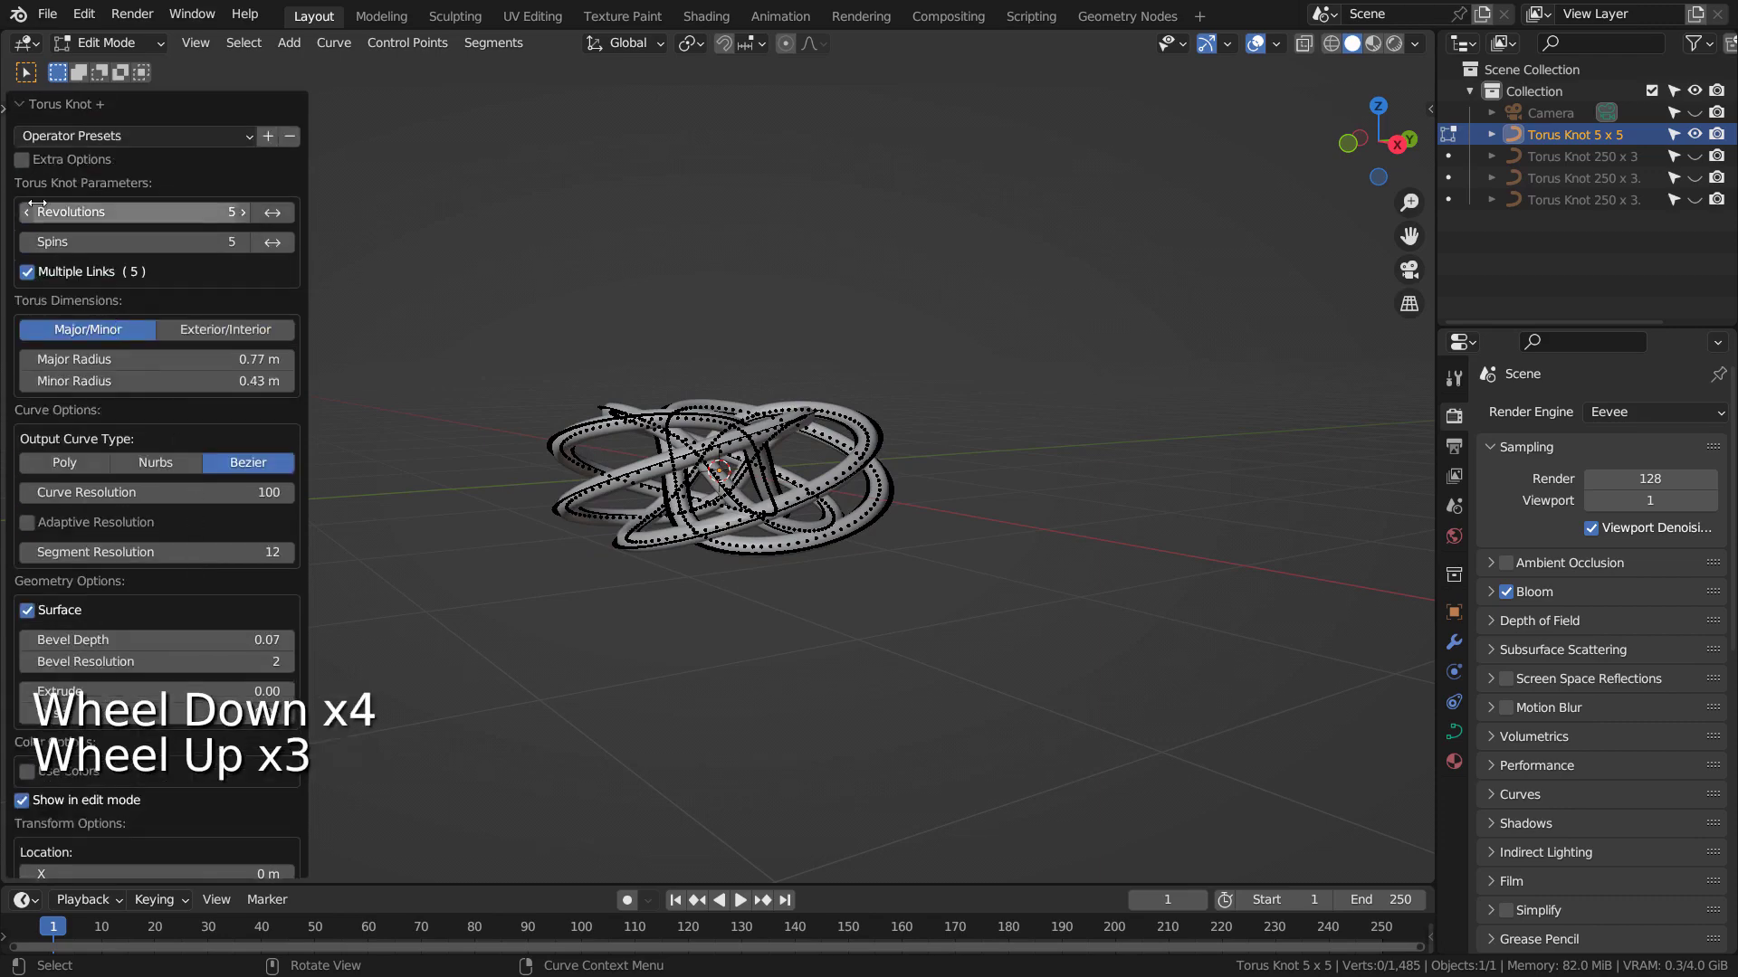
- Set the torus knot to 21 revolutions, 8 spins, multipliers 2 and a 2 m major radius
left_click(22, 167)
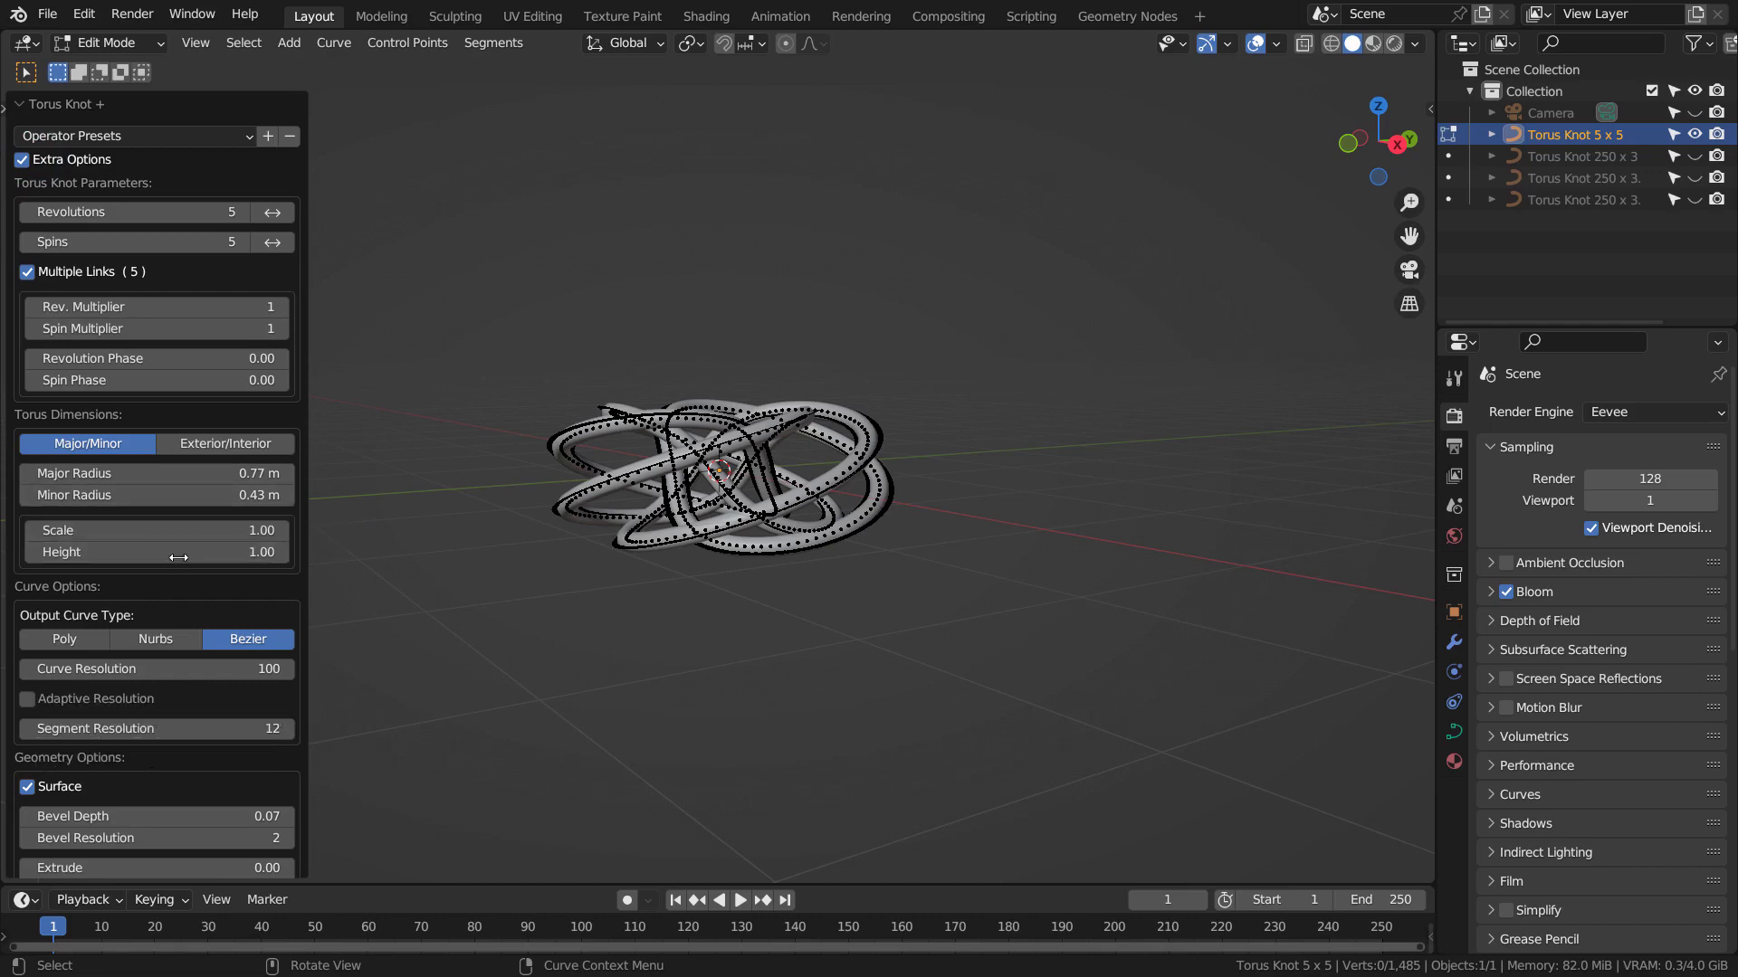
left_click(24, 167)
left_click(24, 167)
left_click(24, 168)
left_click(24, 168)
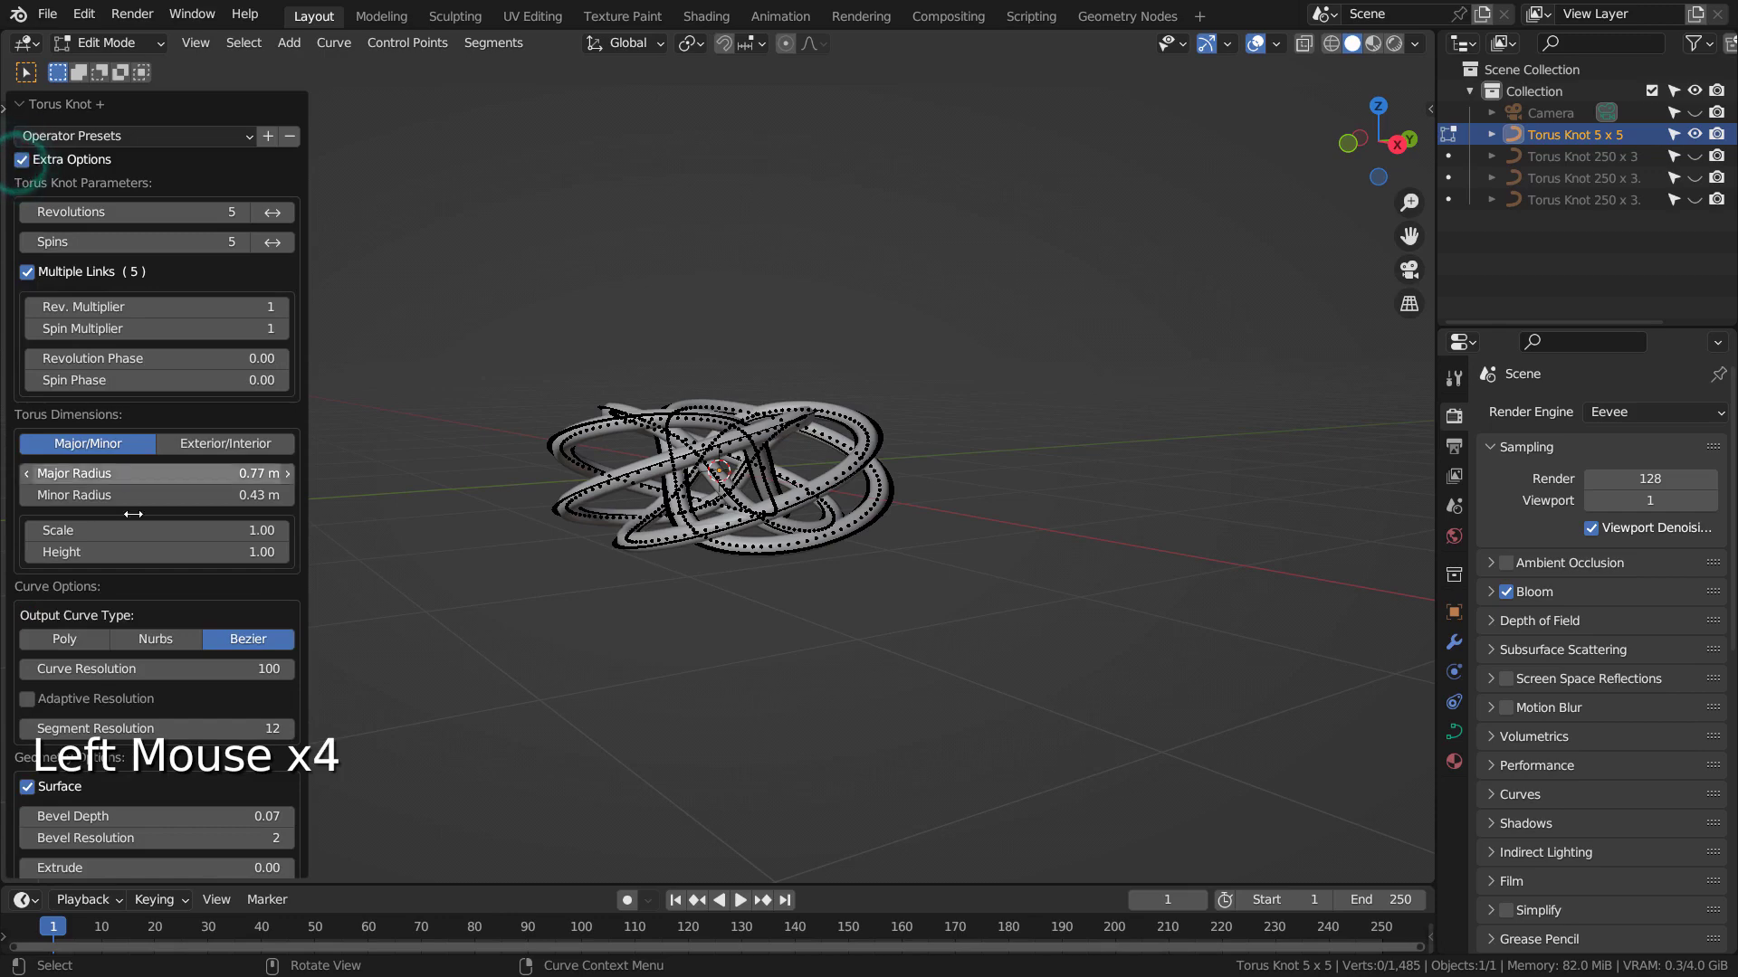
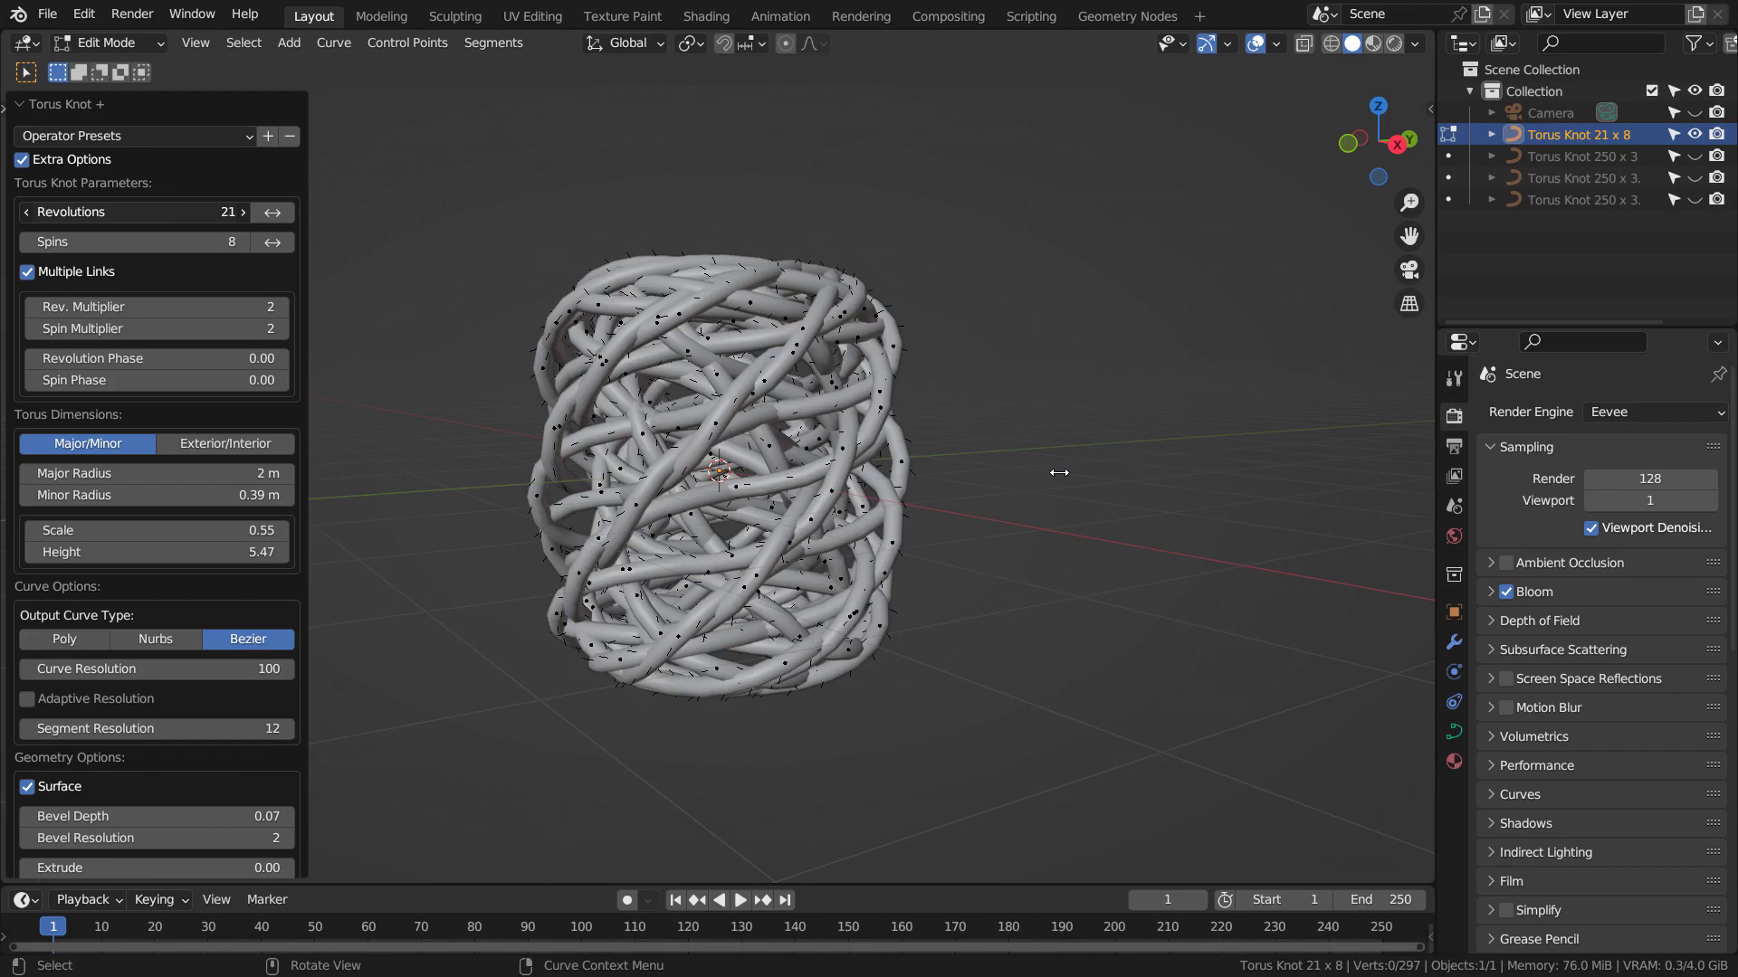
- Review the curve options and set the knot's segment resolution
scroll("down", 3)
scroll("down", 3)
left_click(83, 620)
left_click(83, 620)
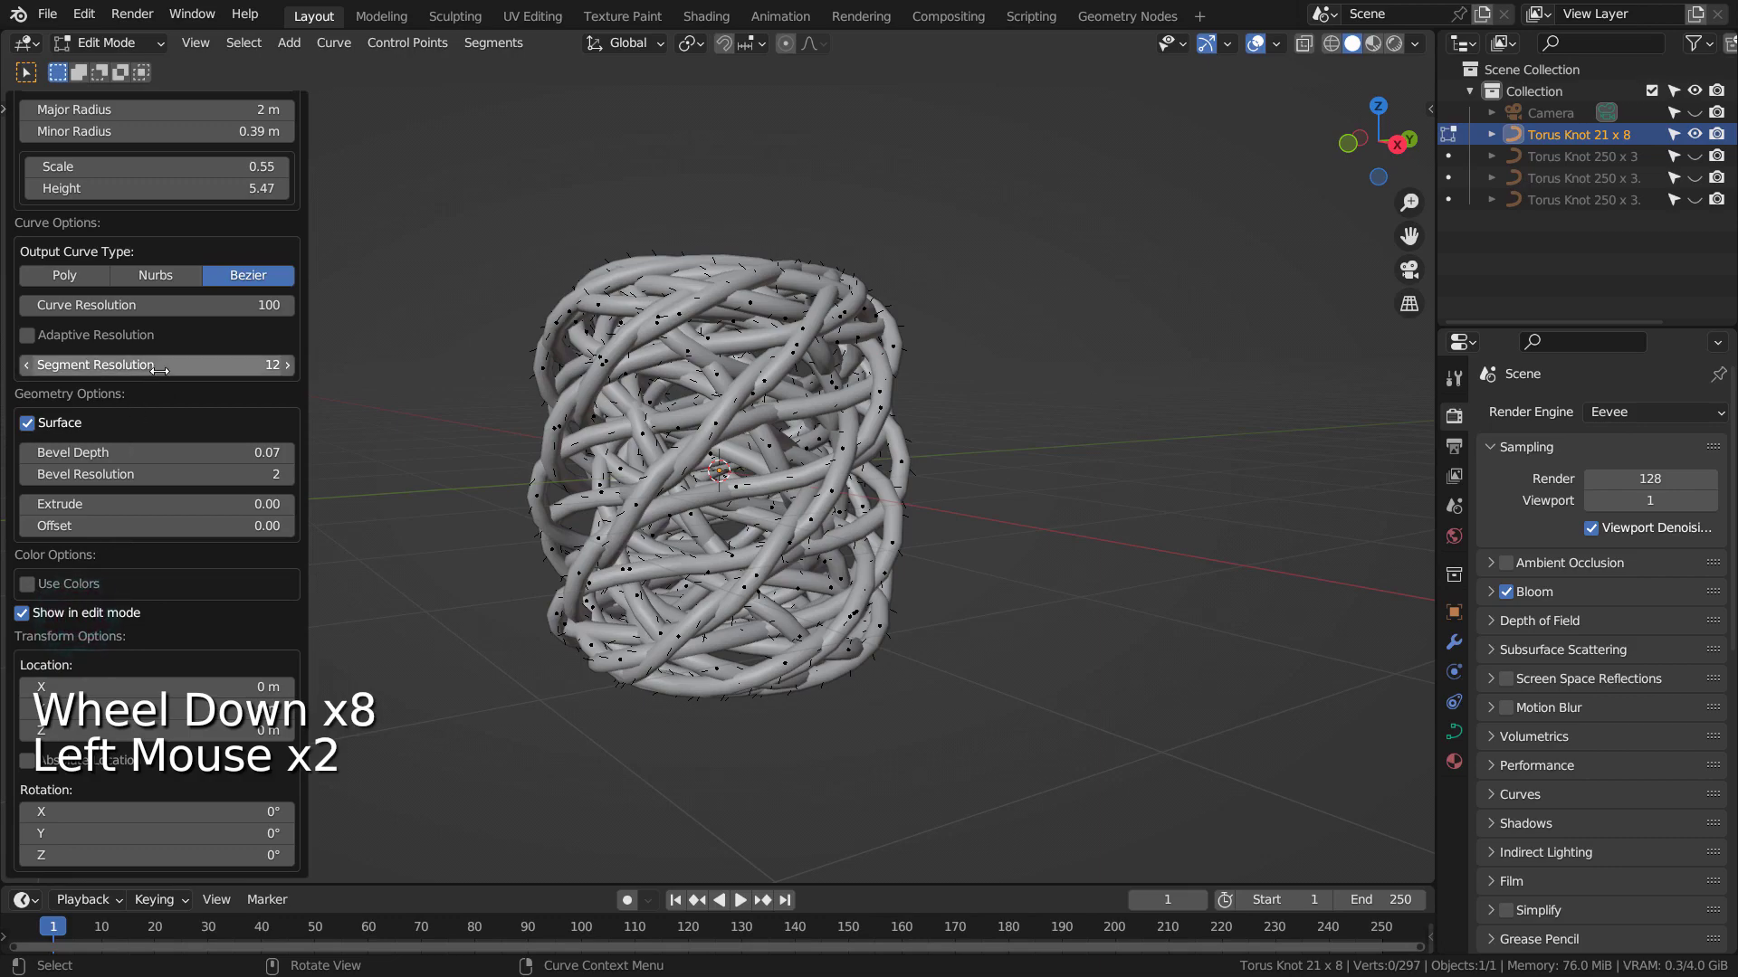
scroll("up", 3)
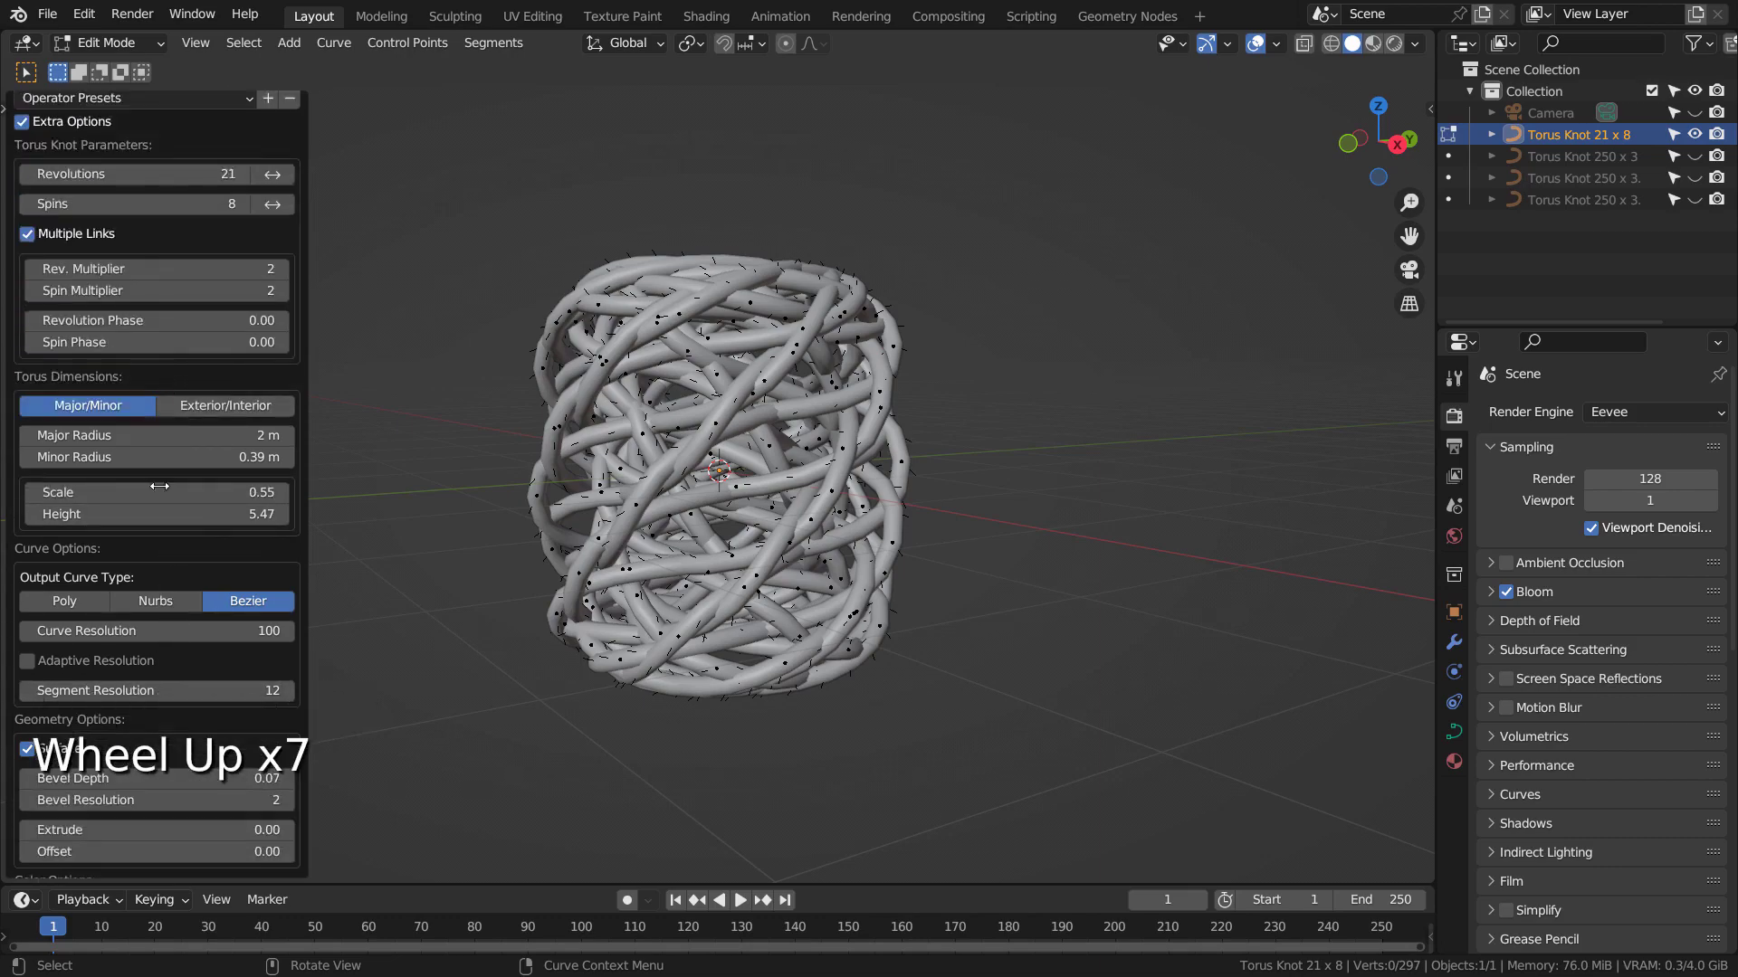
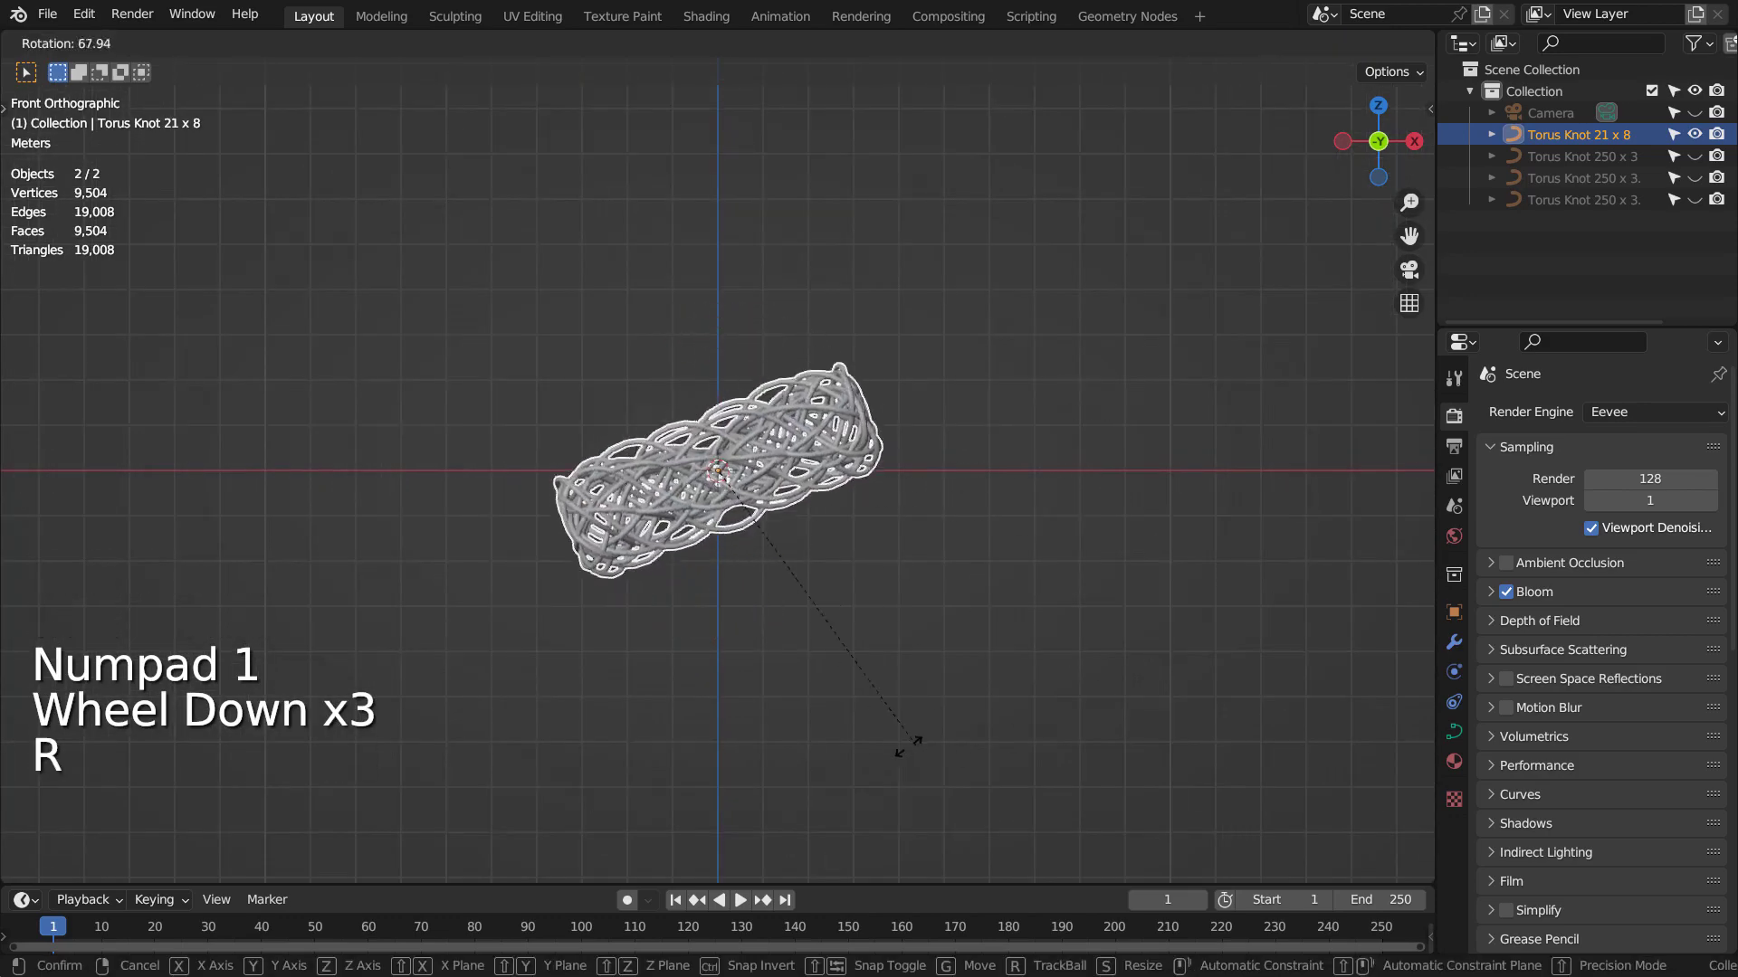
- Lay the woven tube on its side, duplicate it and rotate the copy around its long axis
scroll("up", 3)
key("s")
scroll("down", 3)
middle_click(1219, 553)
key("shift+d")
key("KP_3")
key("r")
scroll("down", 3)
middle_click(740, 698)
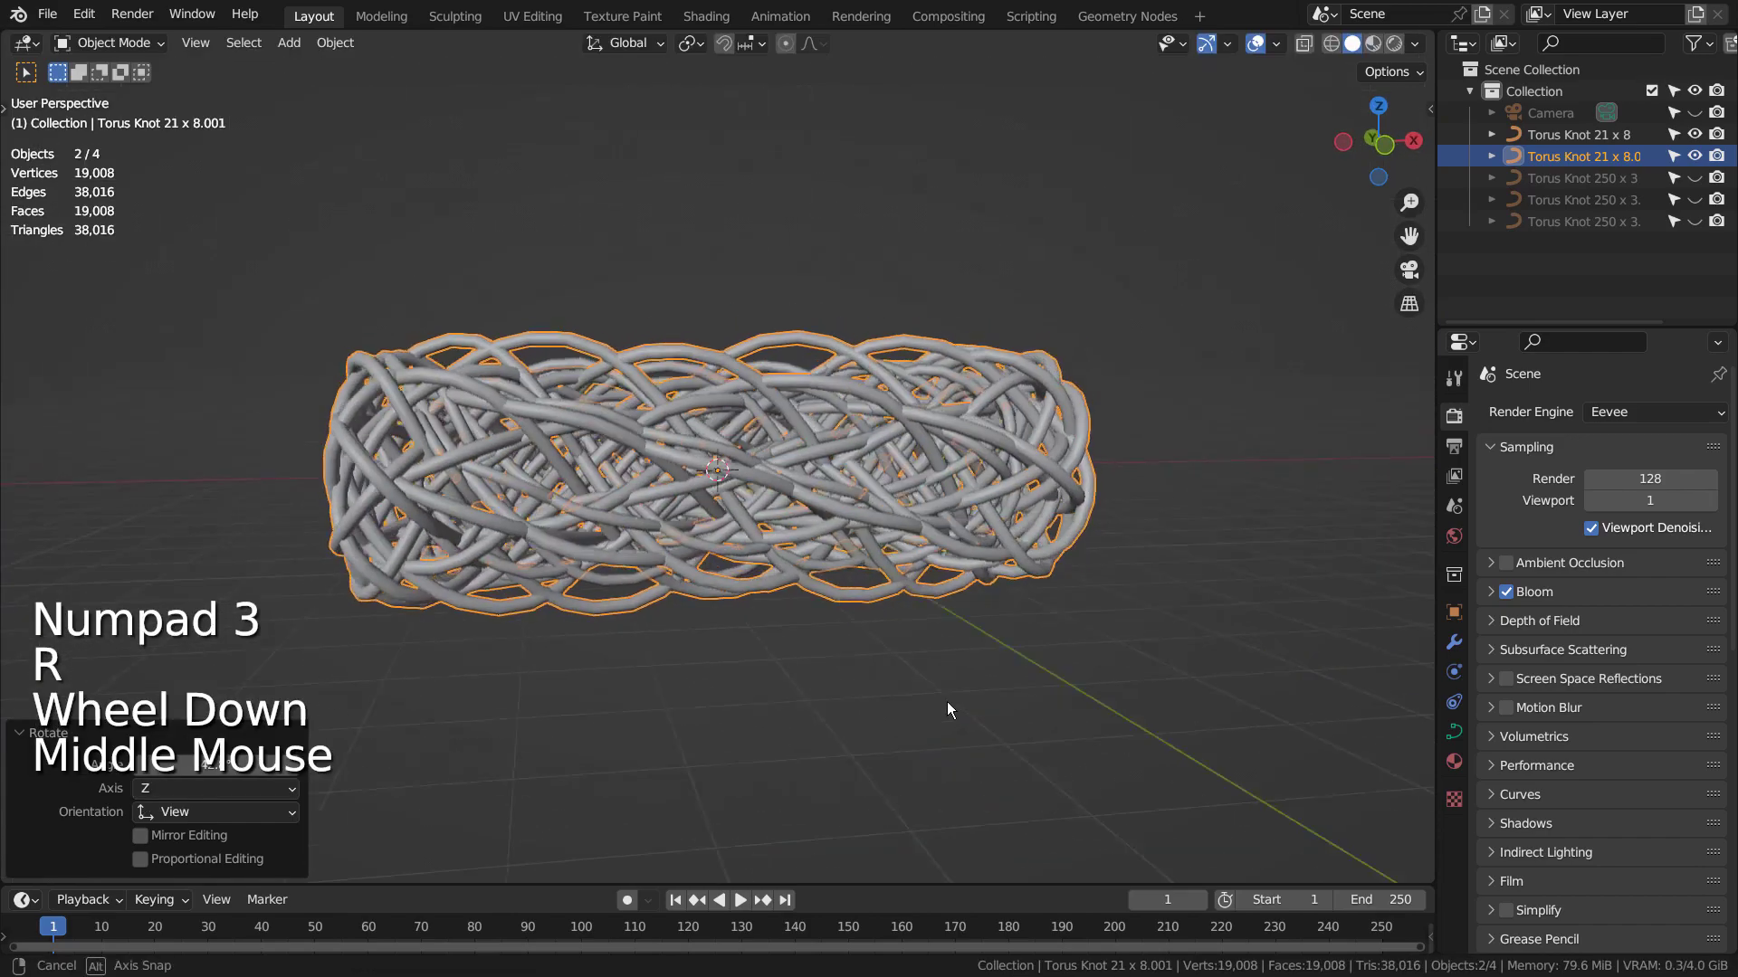
key("s")
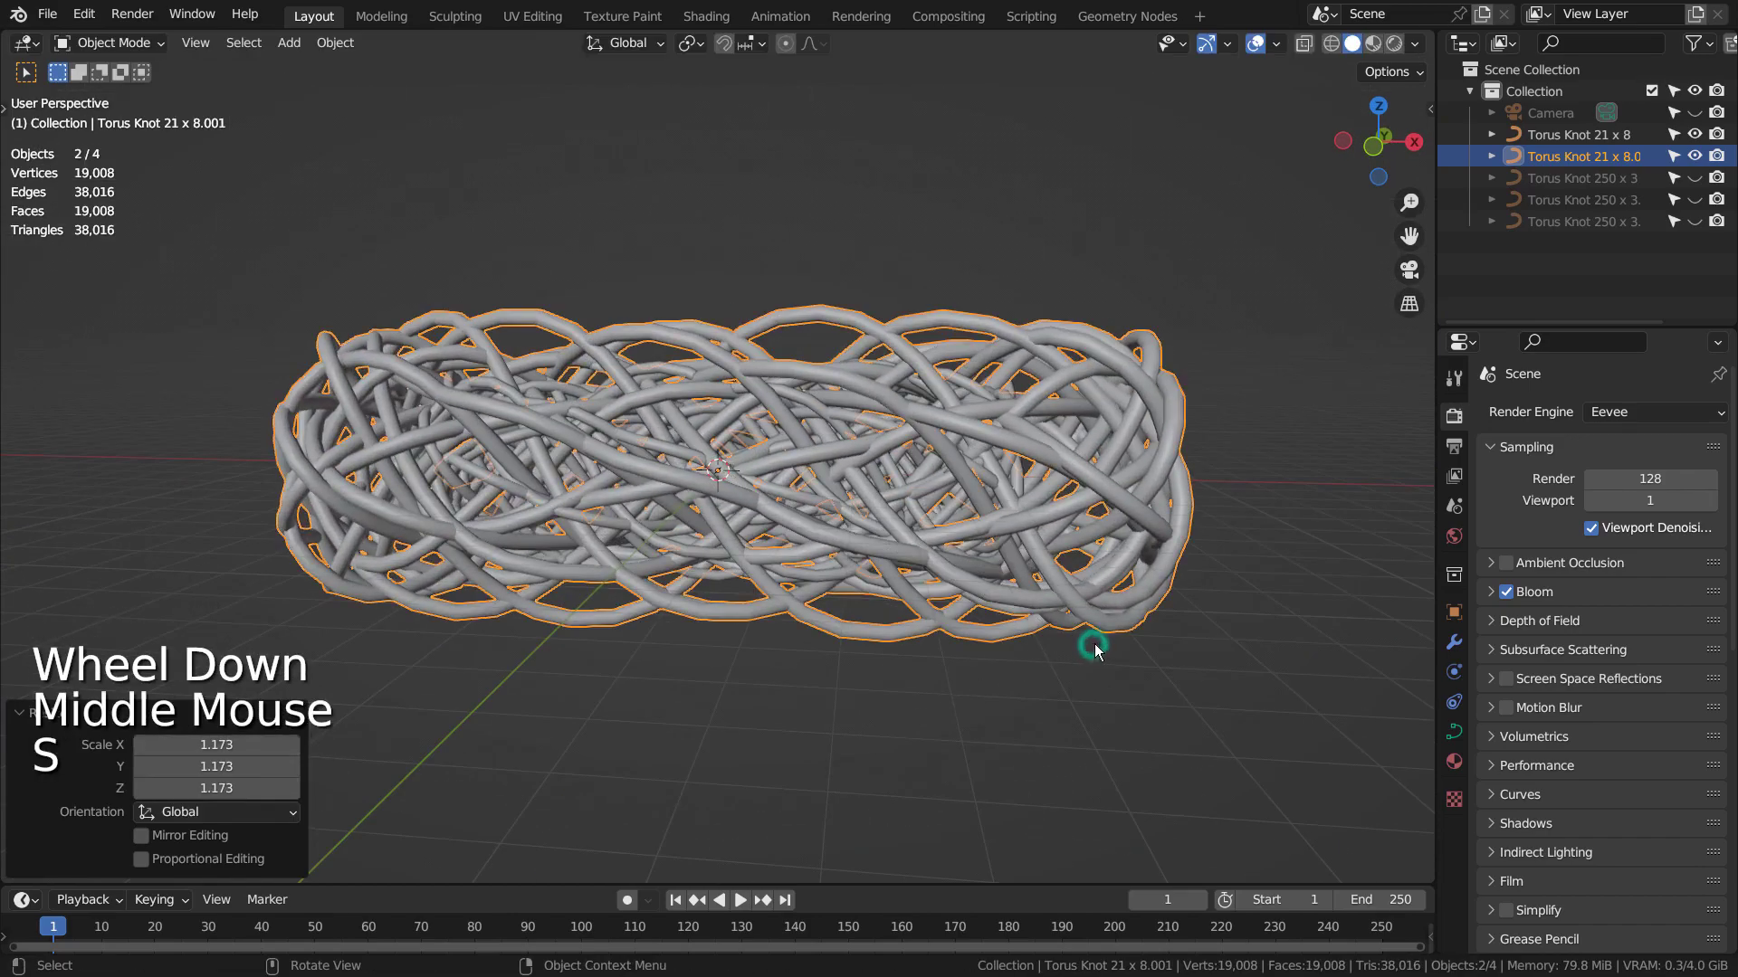
- Make a second rotated duplicate, scale it up about 1.1 times and deselect all tubes
middle_click(1140, 648)
key("s")
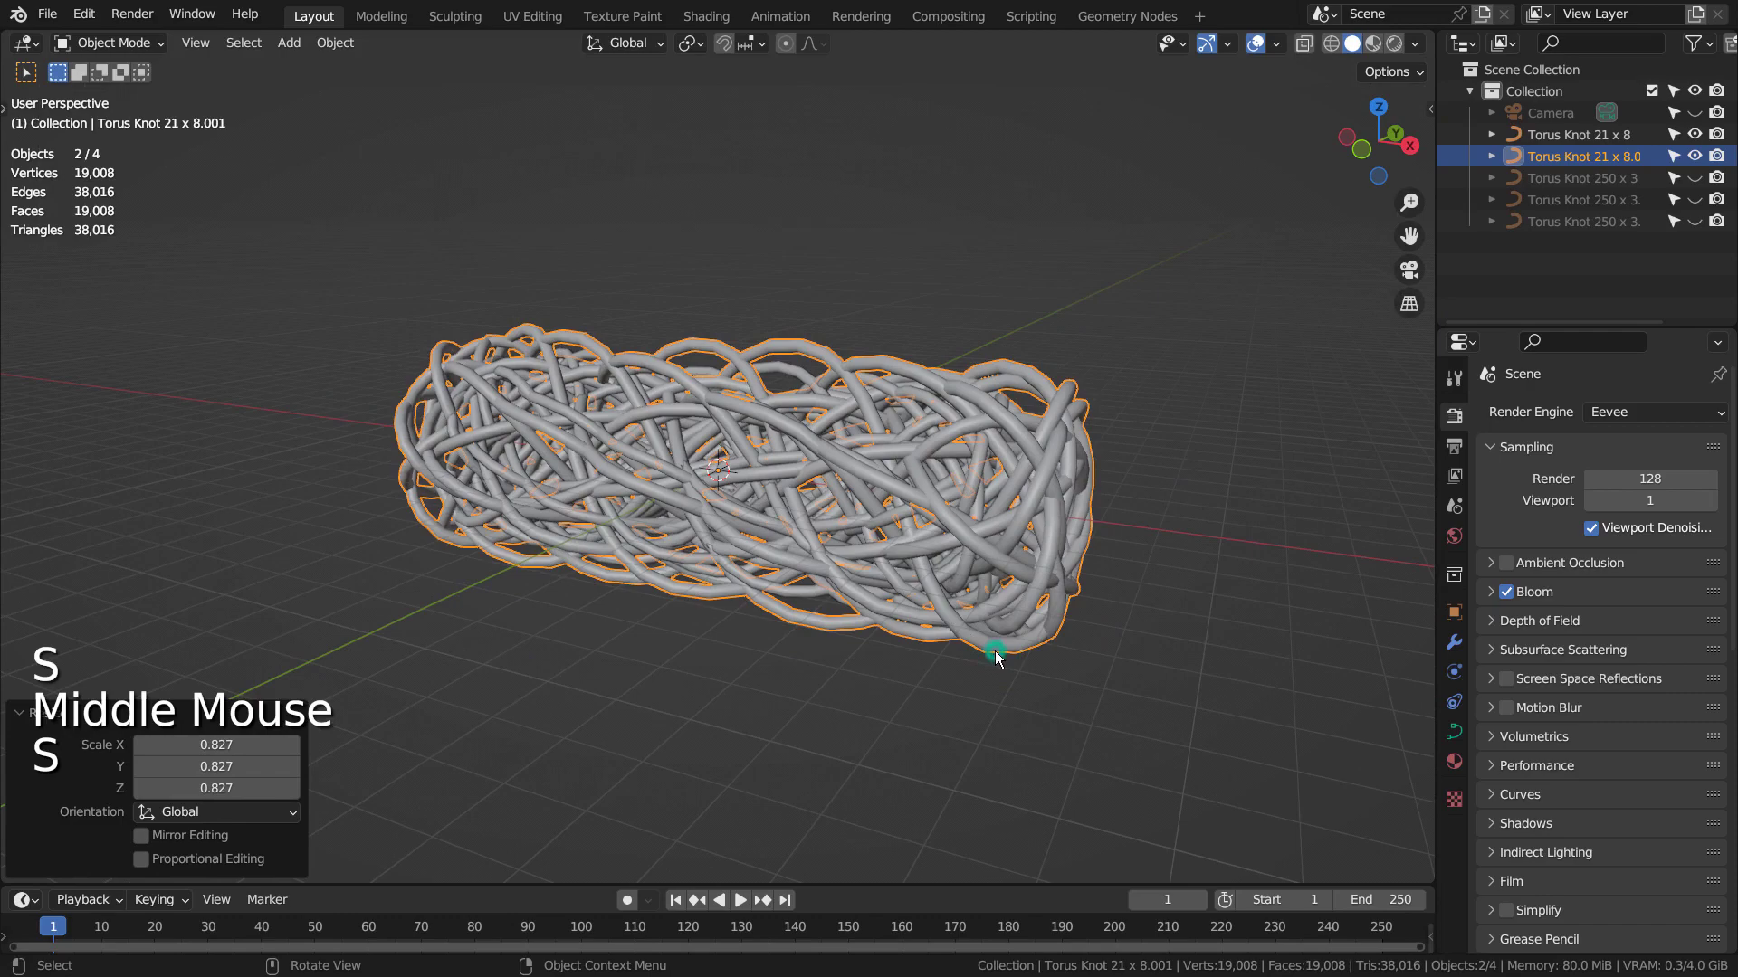
middle_click(1028, 591)
key("KP_3")
key("shift+d")
middle_click(1010, 578)
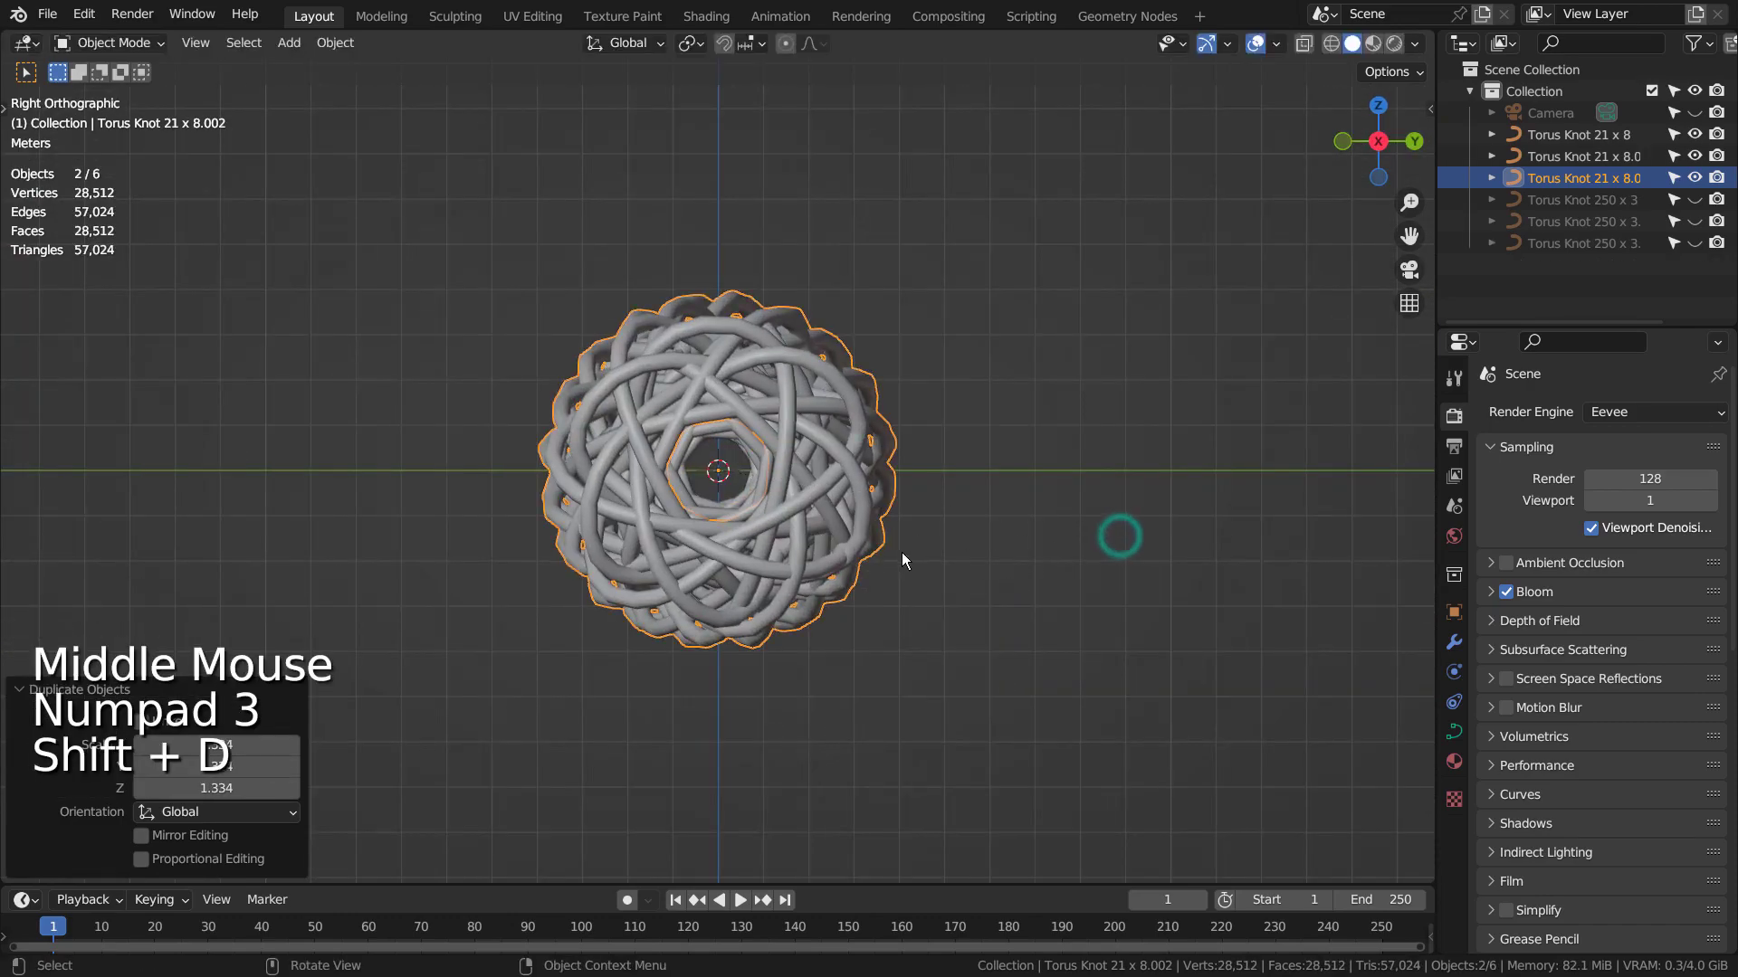
key("s")
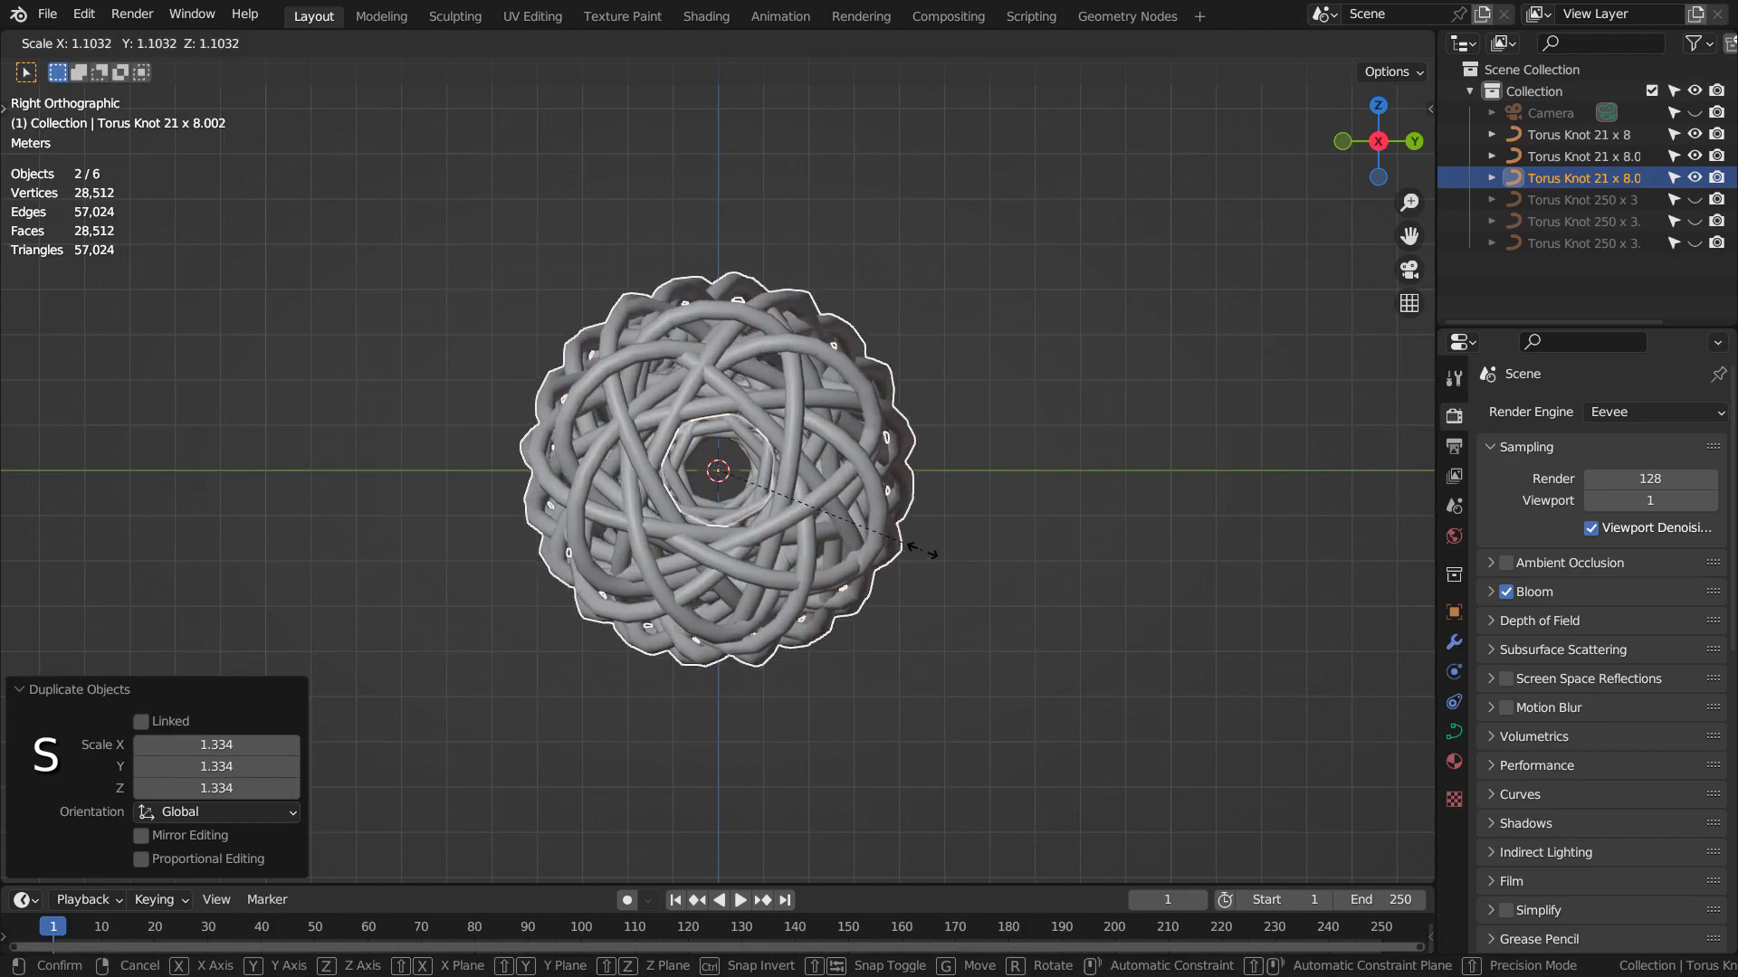
key("r")
middle_click(573, 668)
left_click(748, 736)
scroll("up", 3)
middle_click(950, 690)
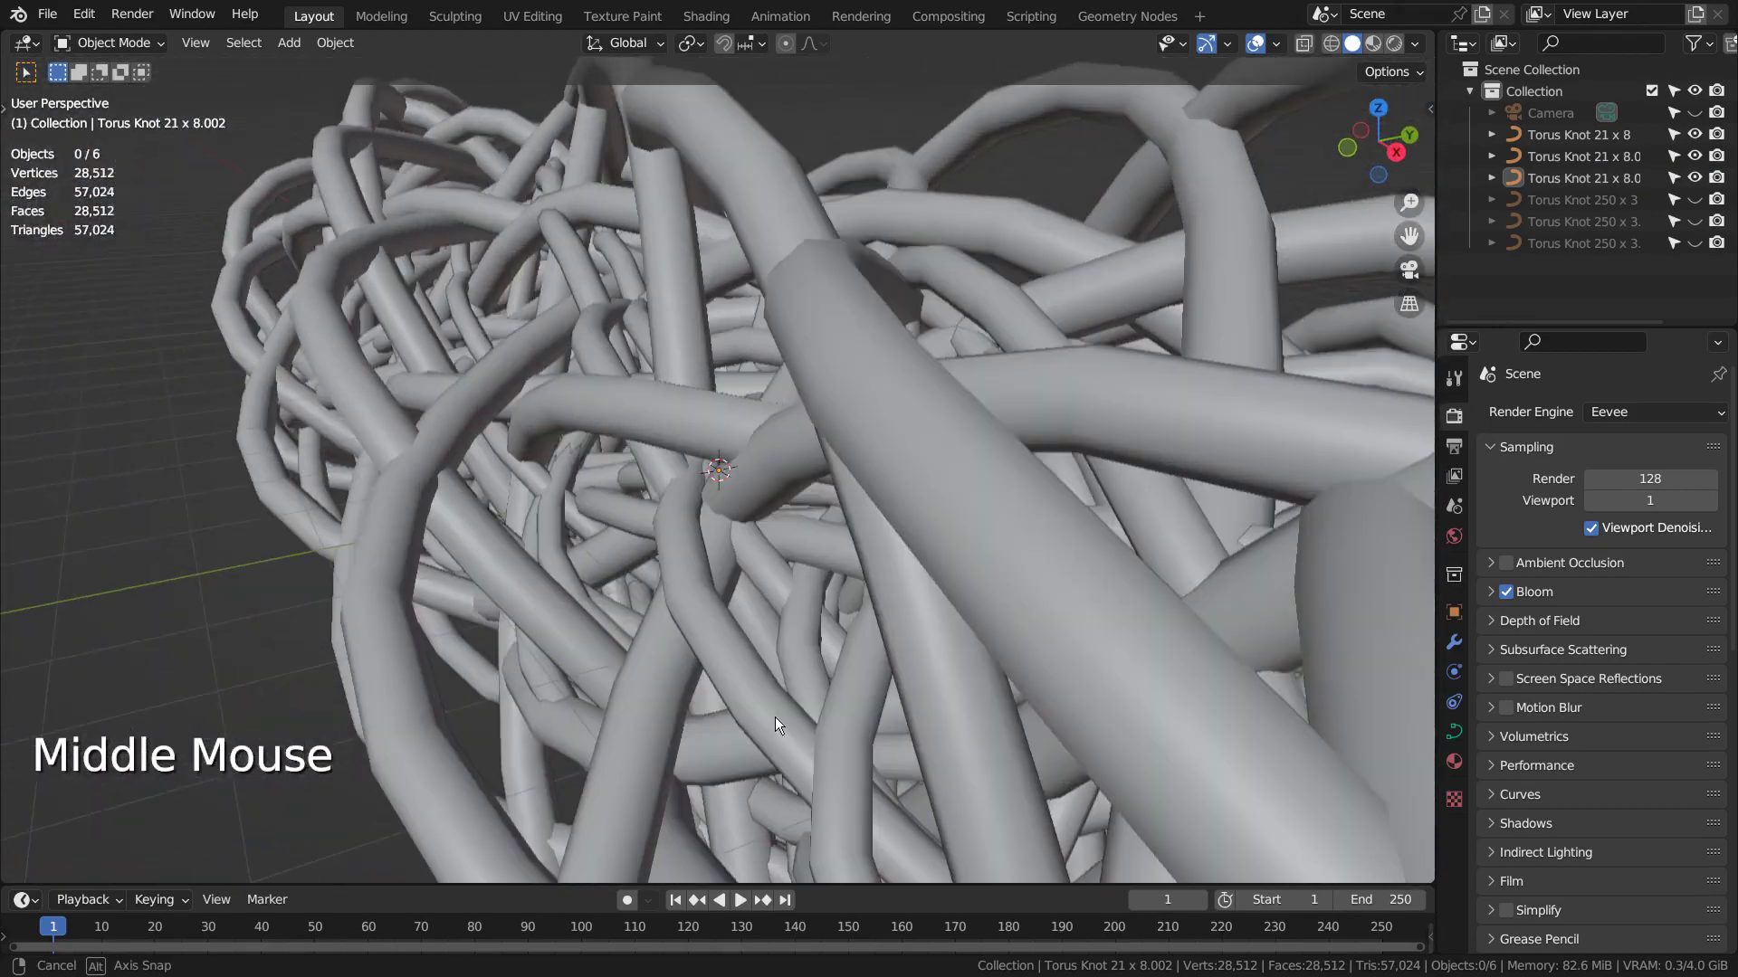
- Add a level-1 Subdivision Surface modifier to each of the three torus knot copies
scroll("down", 3)
left_click(942, 385)
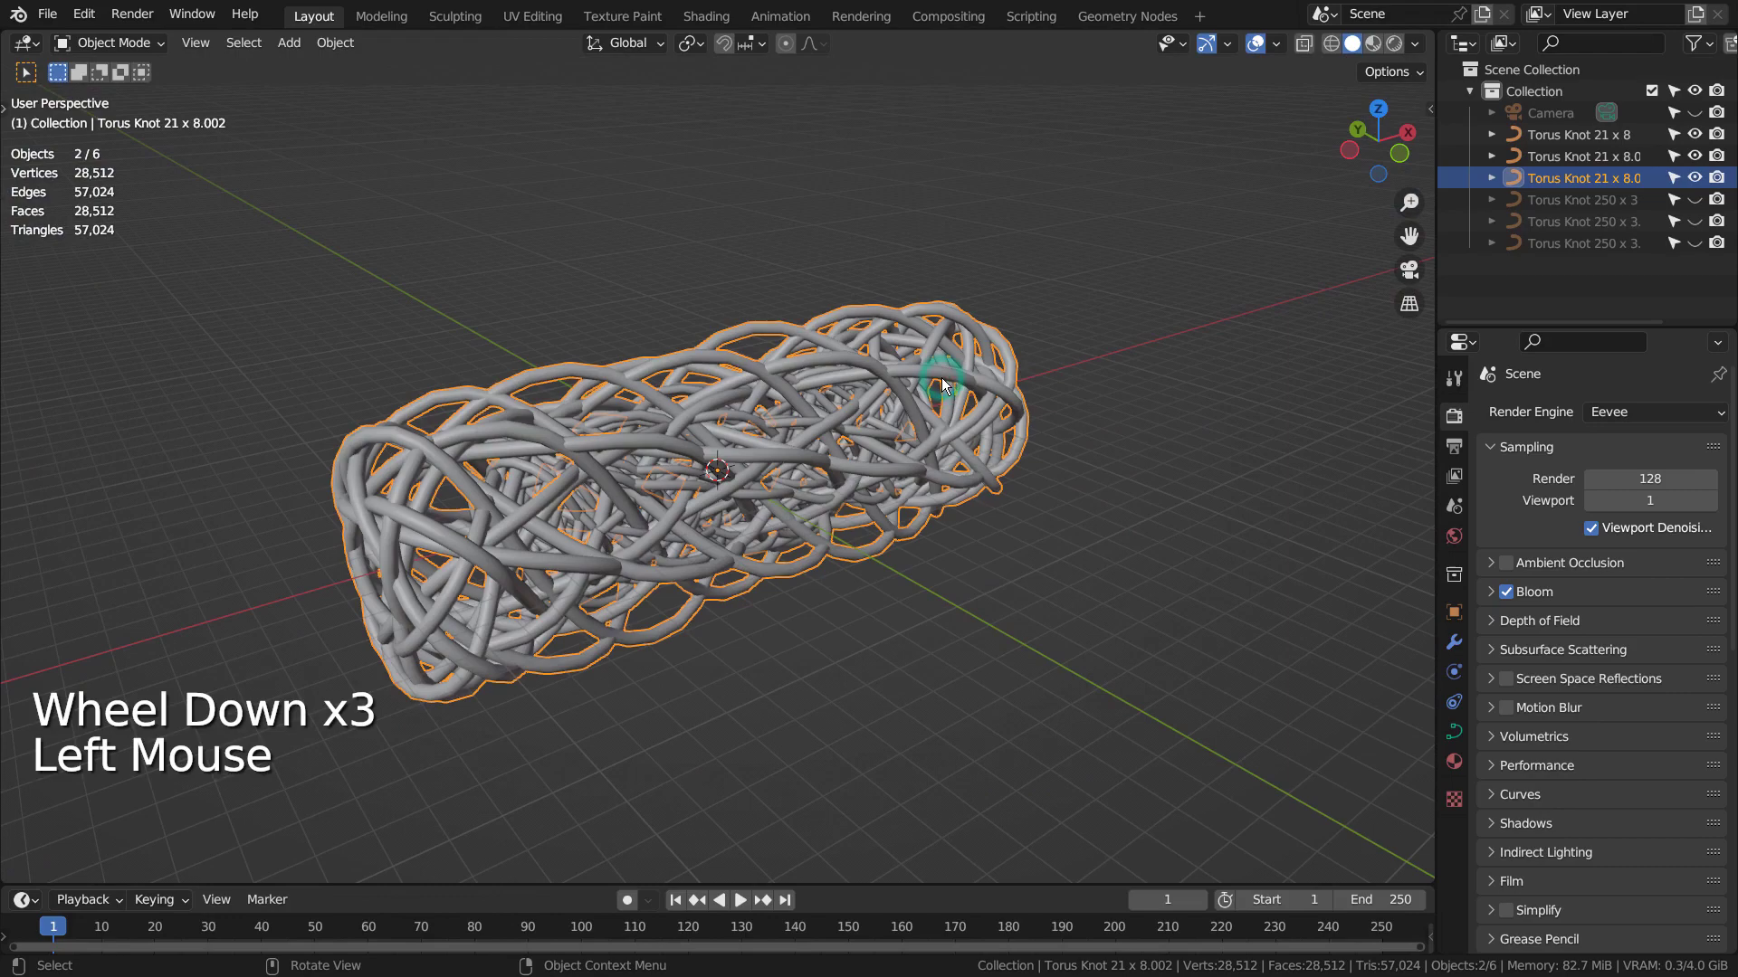
key("ctrl+1")
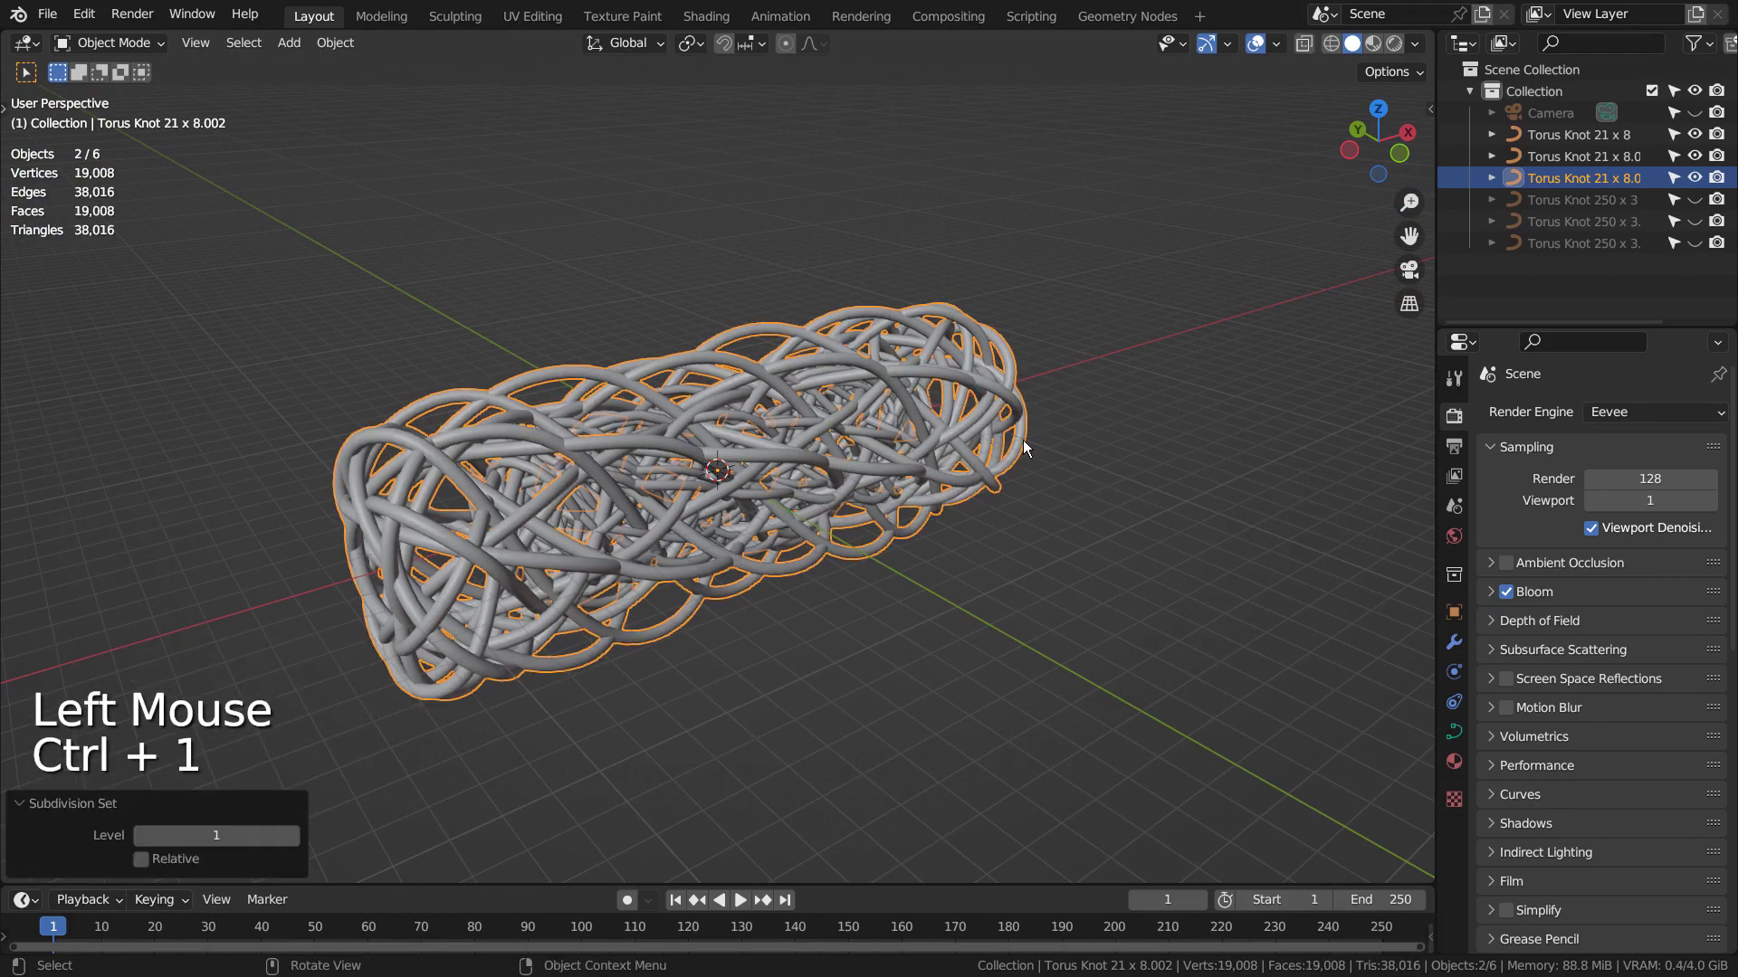
left_click(1533, 162)
key("ctrl+1")
left_click(1550, 141)
key("ctrl+1")
left_click(1245, 414)
- Orbit and zoom around the woven cylinder to inspect the smoothed strands
scroll("up", 3)
middle_click(1194, 585)
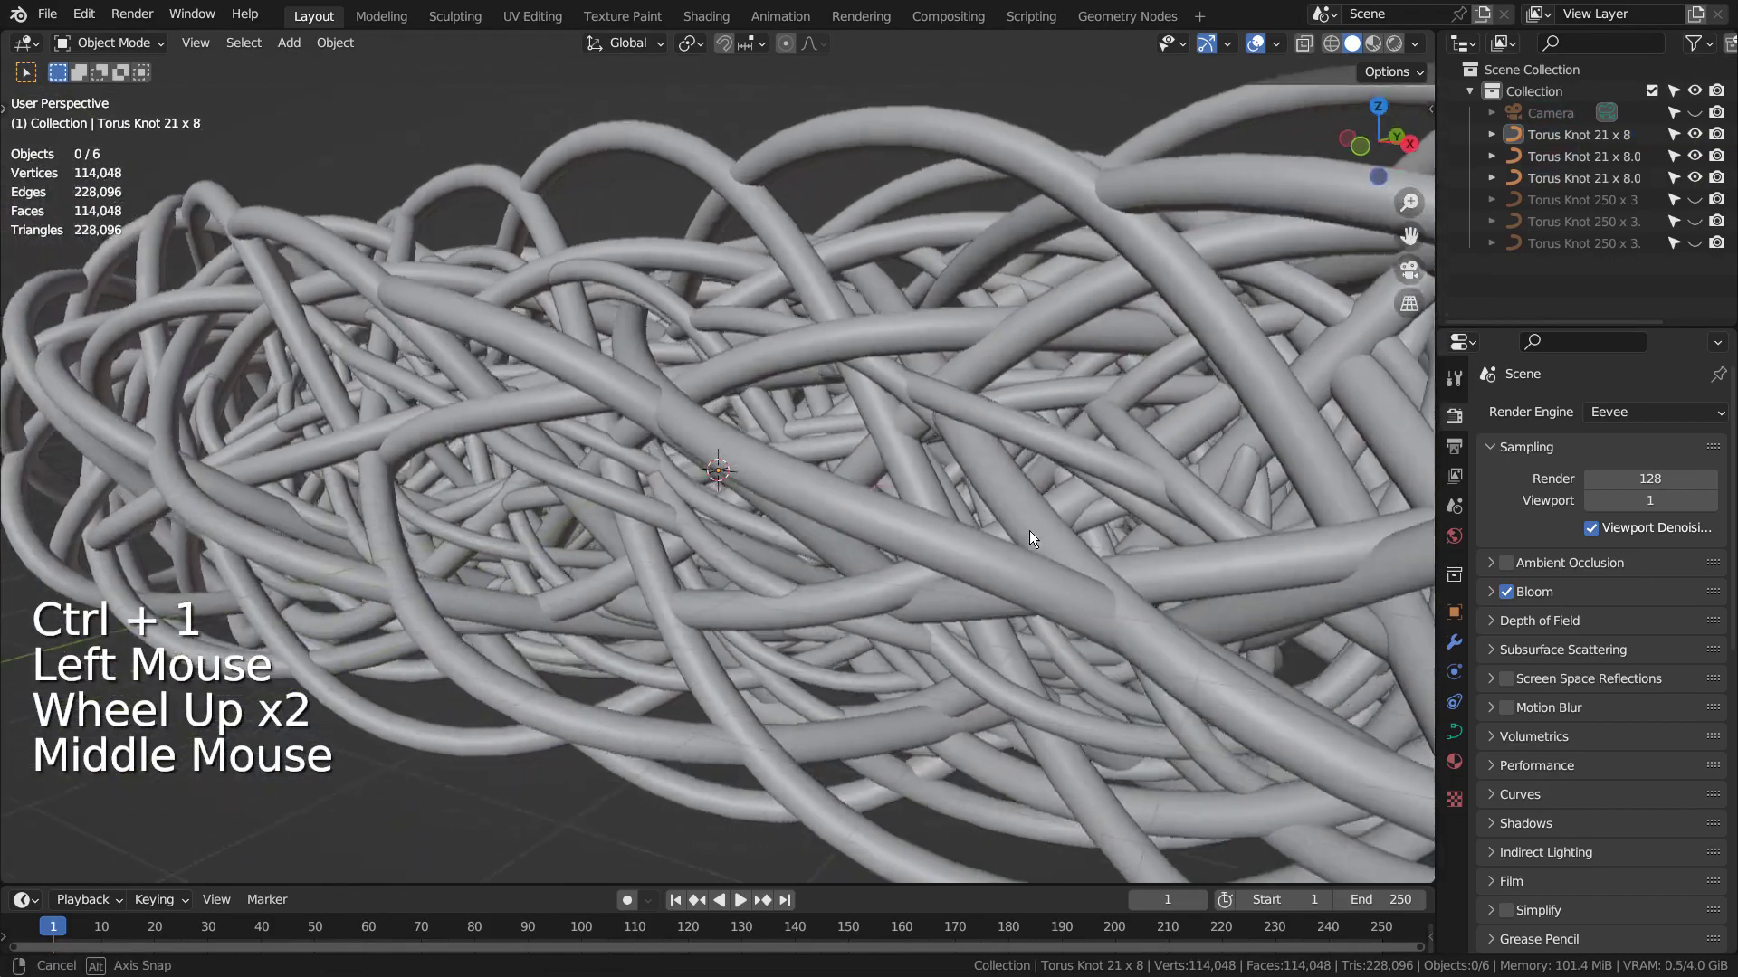
scroll("up", 3)
middle_click(1093, 576)
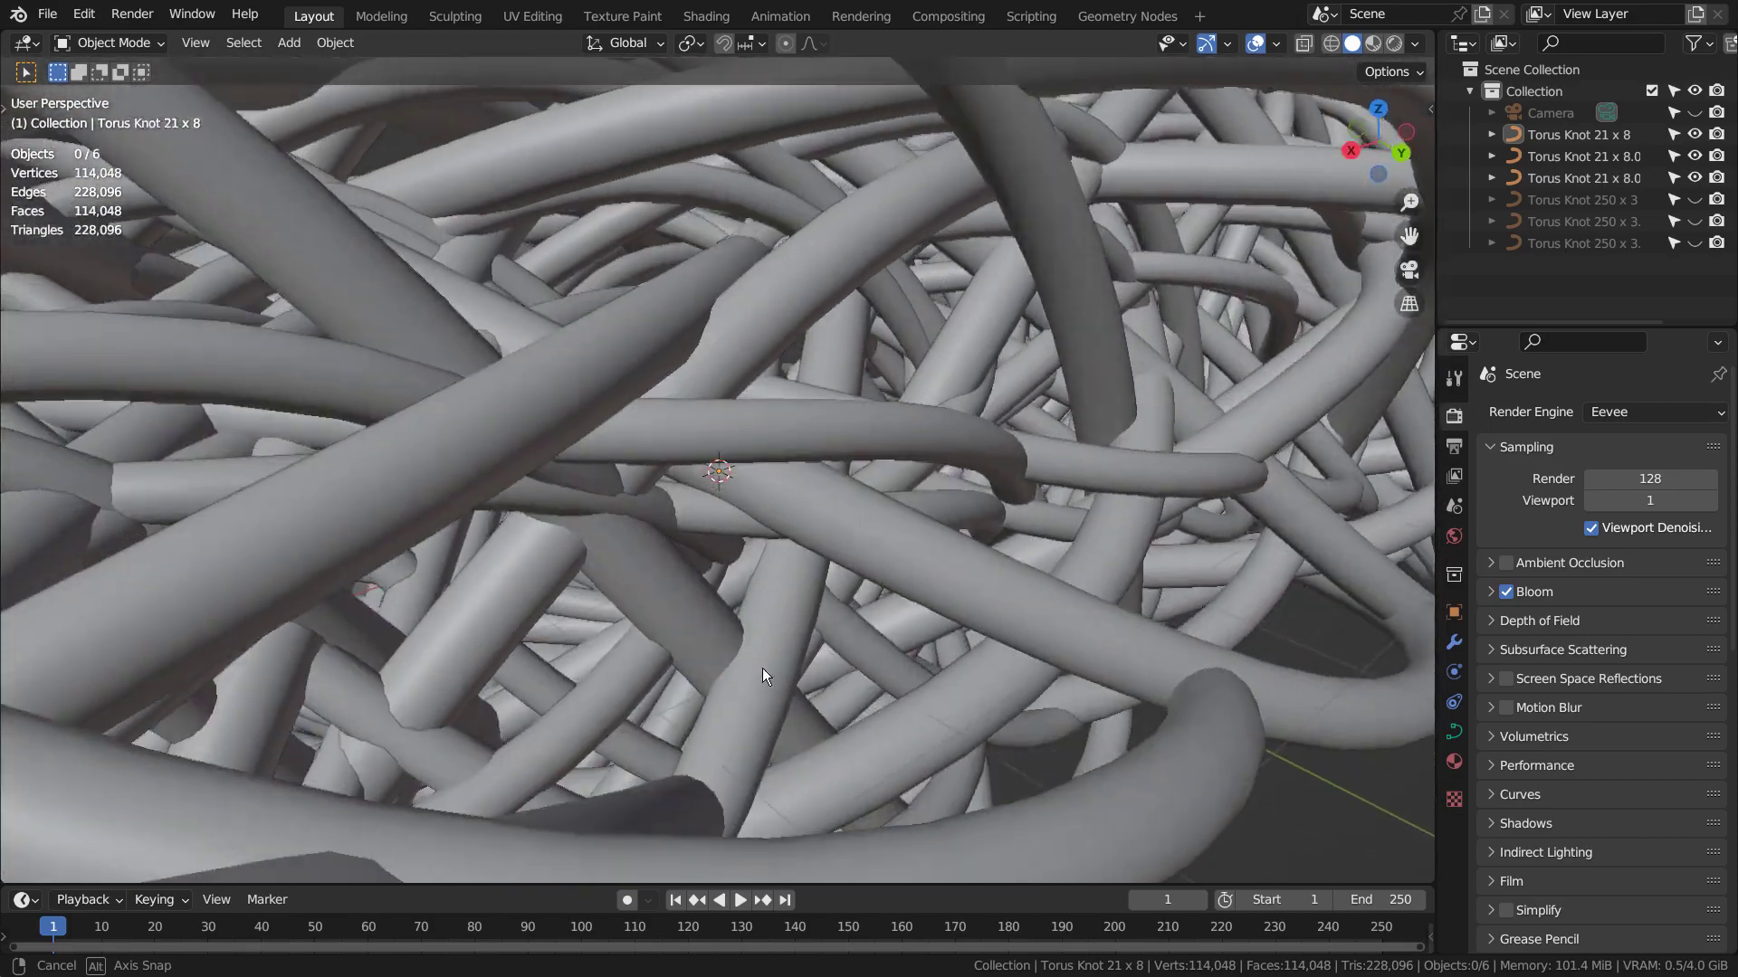
scroll("down", 3)
middle_click(766, 696)
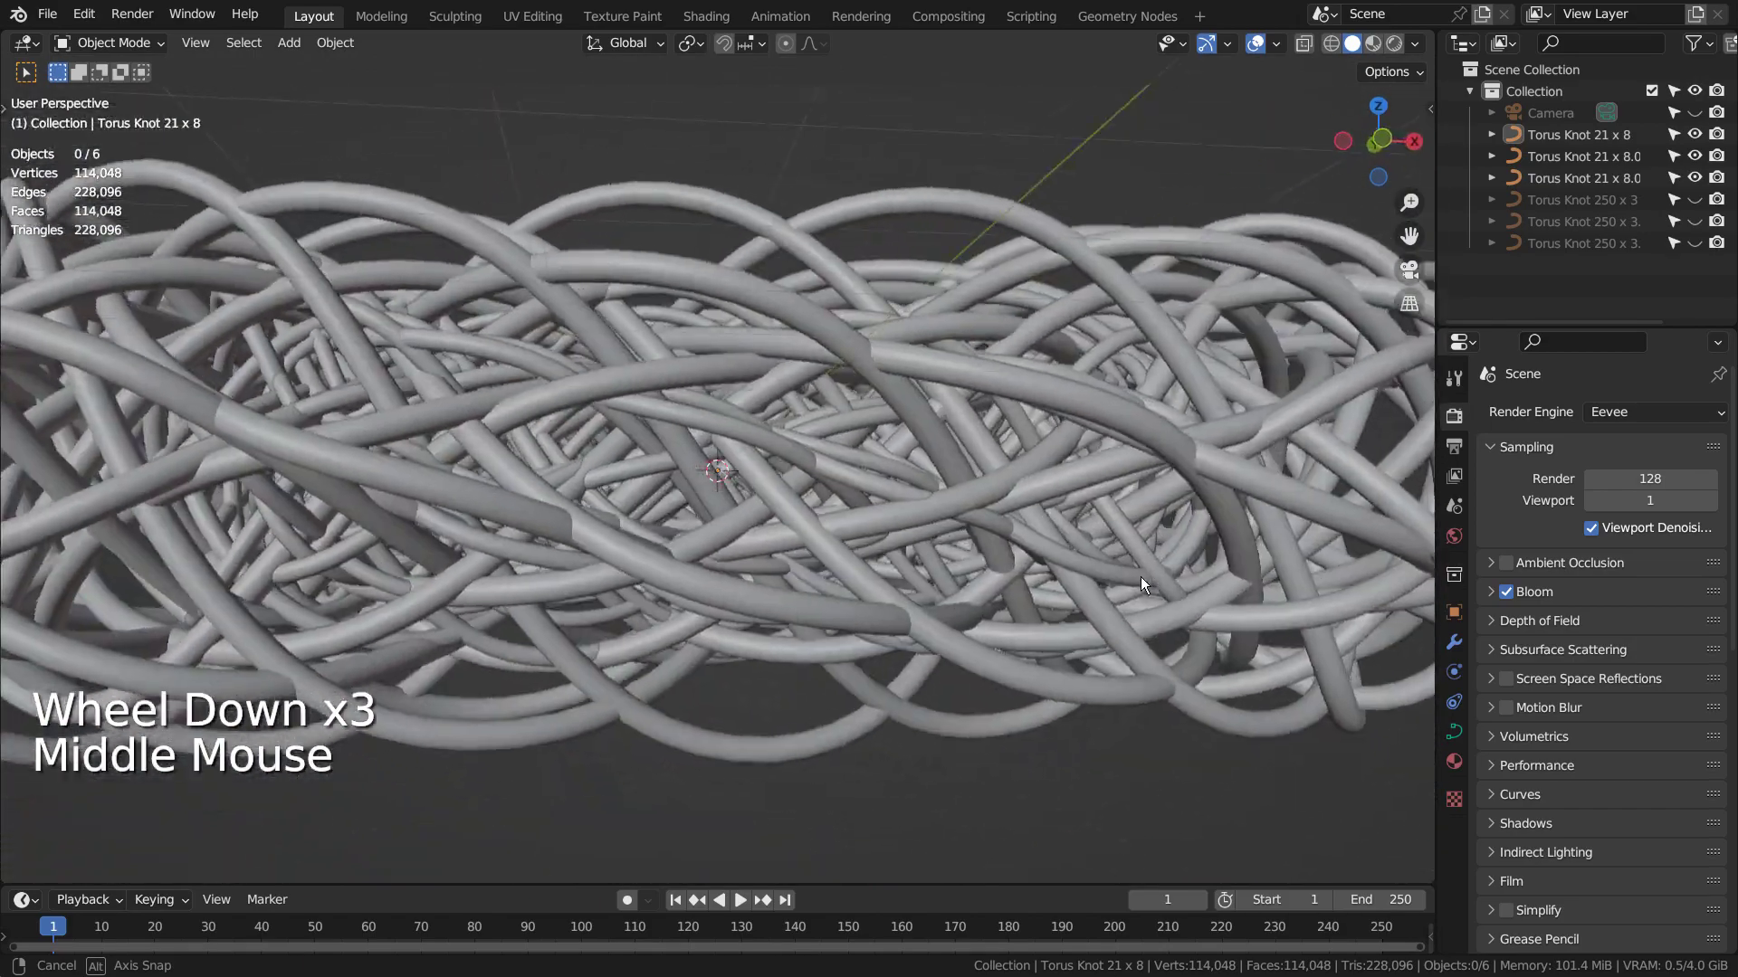